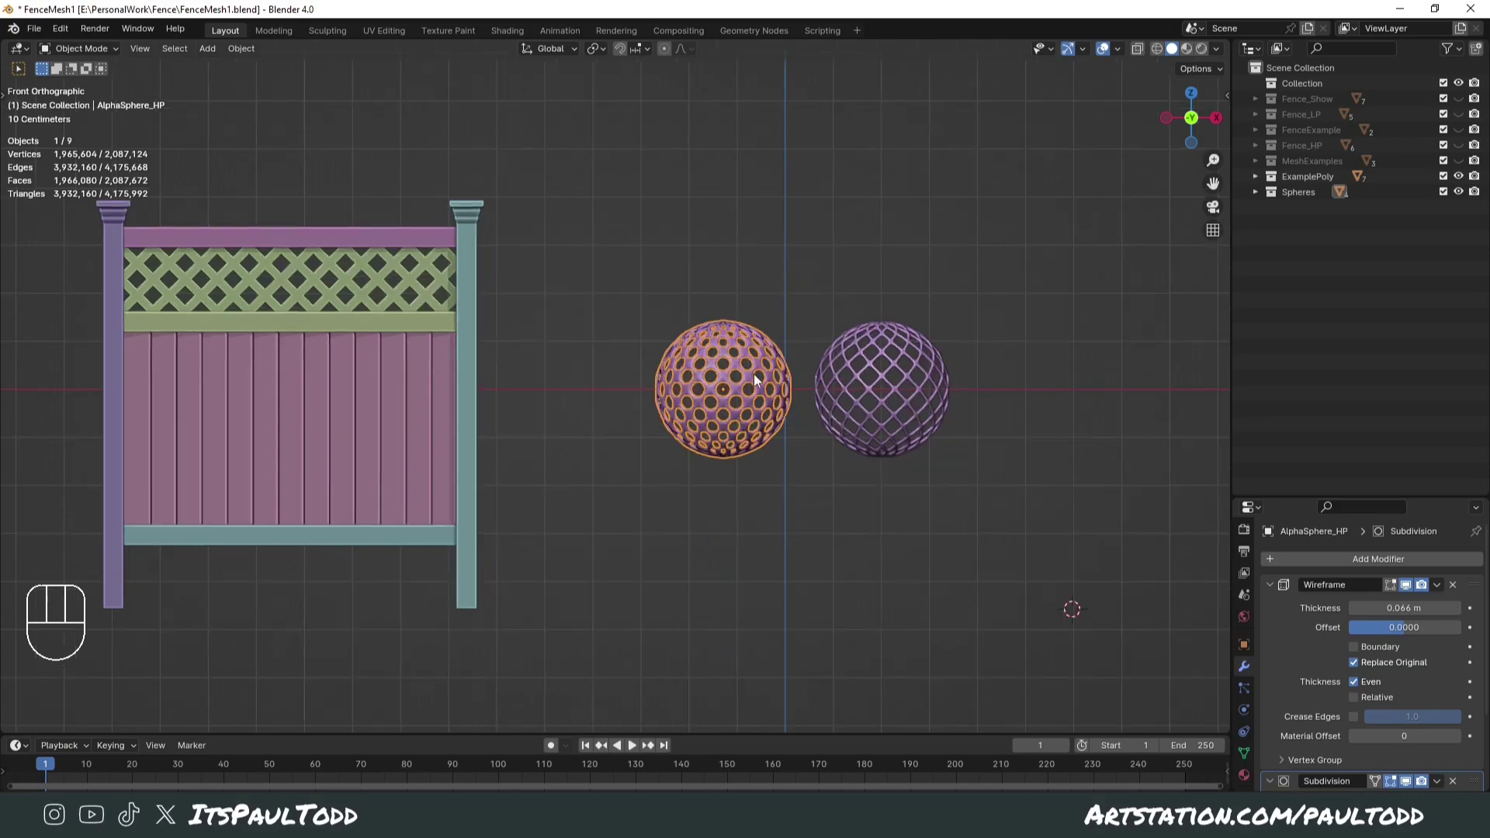
- Frame the scene, deselect everything and hide the ExamplePoly fence via its eye icon
{"action": "left_click_drag", "start_coordinate": [830, 422], "coordinate": [763, 431]}
{"action": "left_click_drag", "start_coordinate": [801, 478], "coordinate": [887, 442]}
{"action": "left_click_drag", "start_coordinate": [888, 443], "coordinate": [883, 427]}
{"action": "middle_click", "coordinate": [819, 634]}
{"action": "middle_click", "coordinate": [849, 607]}
{"action": "middle_click", "coordinate": [790, 559]}
{"action": "middle_click", "coordinate": [794, 554]}
{"action": "key", "text": "KP_1"}
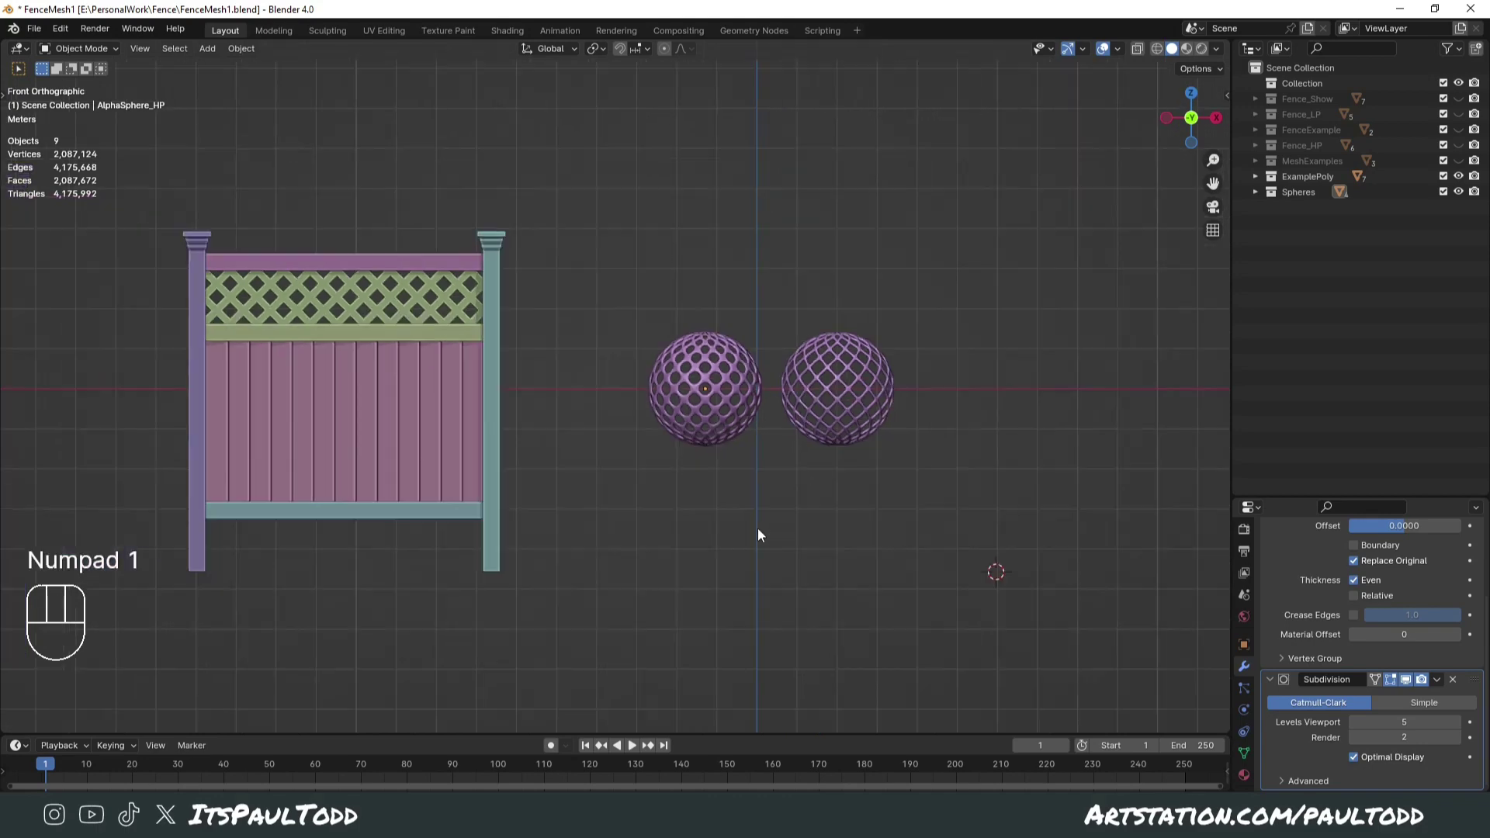
{"action": "left_click", "coordinate": [764, 536]}
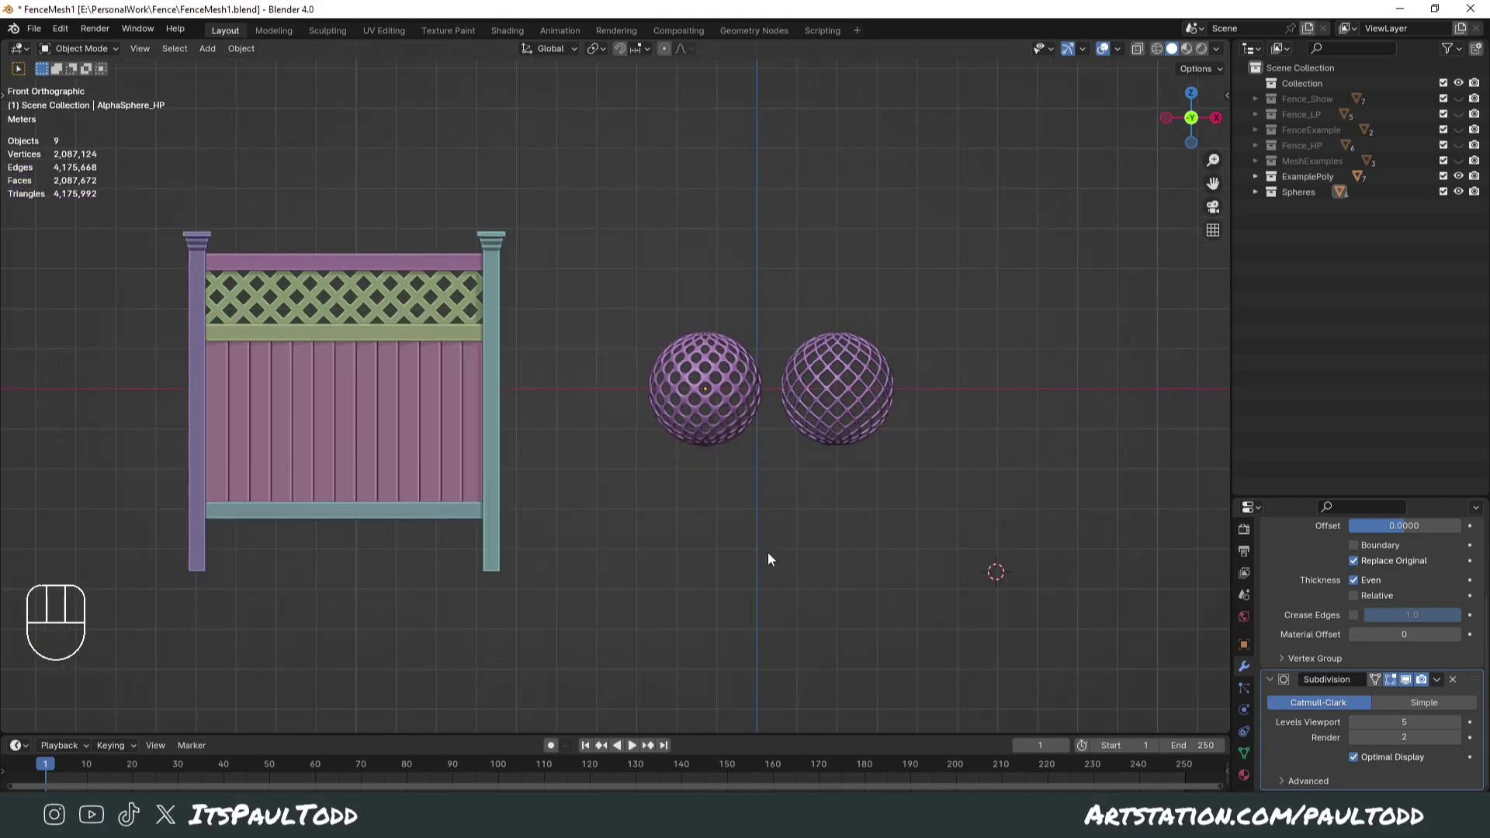
{"action": "left_click", "coordinate": [1460, 183]}
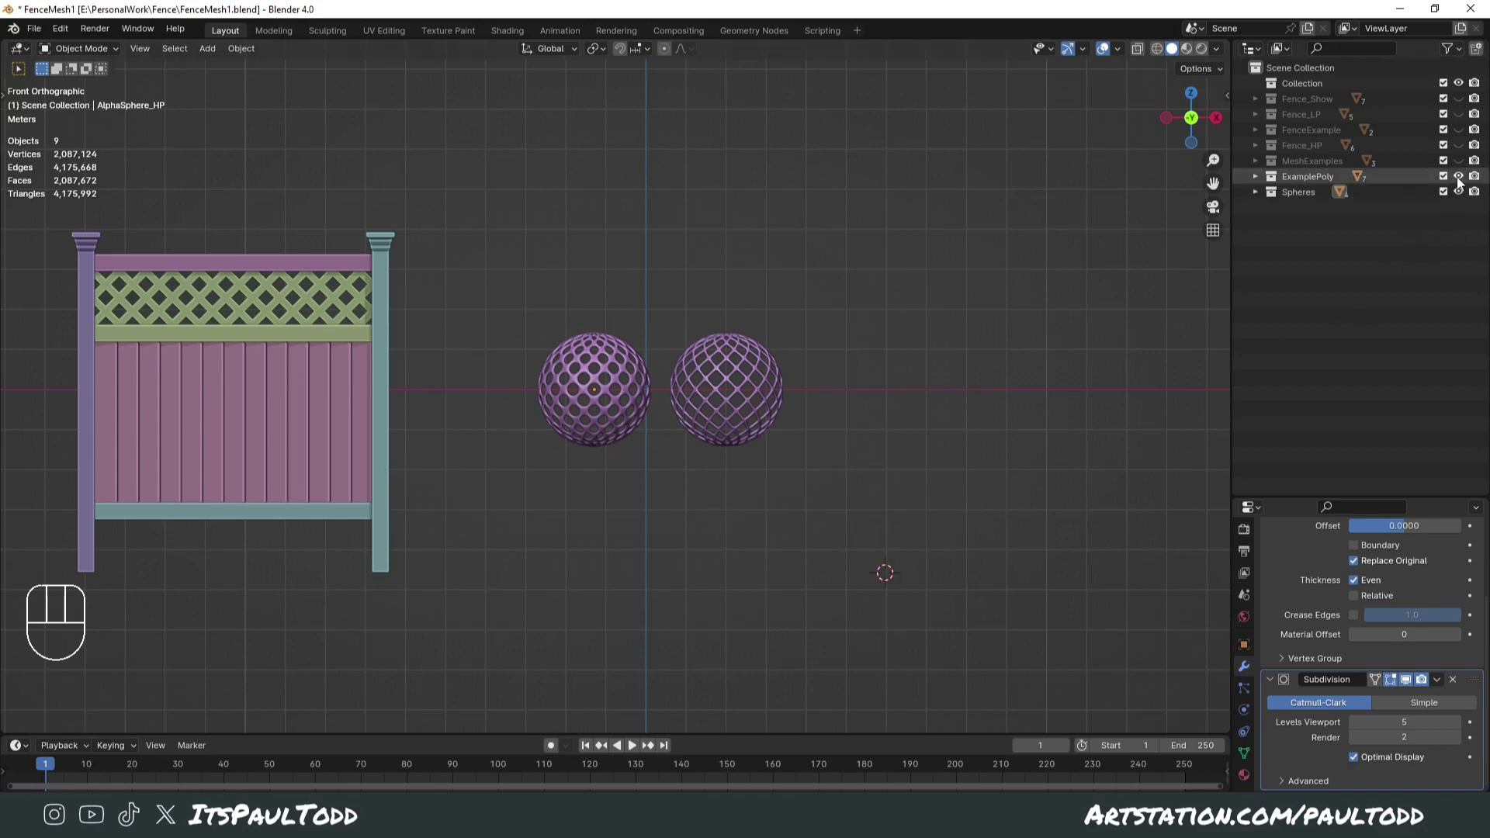
{"action": "left_click", "coordinate": [1462, 182]}
- Select the diamond-lattice sphere and hide it, leaving the round-holed sphere
{"action": "left_click_drag", "start_coordinate": [961, 444], "coordinate": [930, 465]}
{"action": "left_click", "coordinate": [920, 465]}
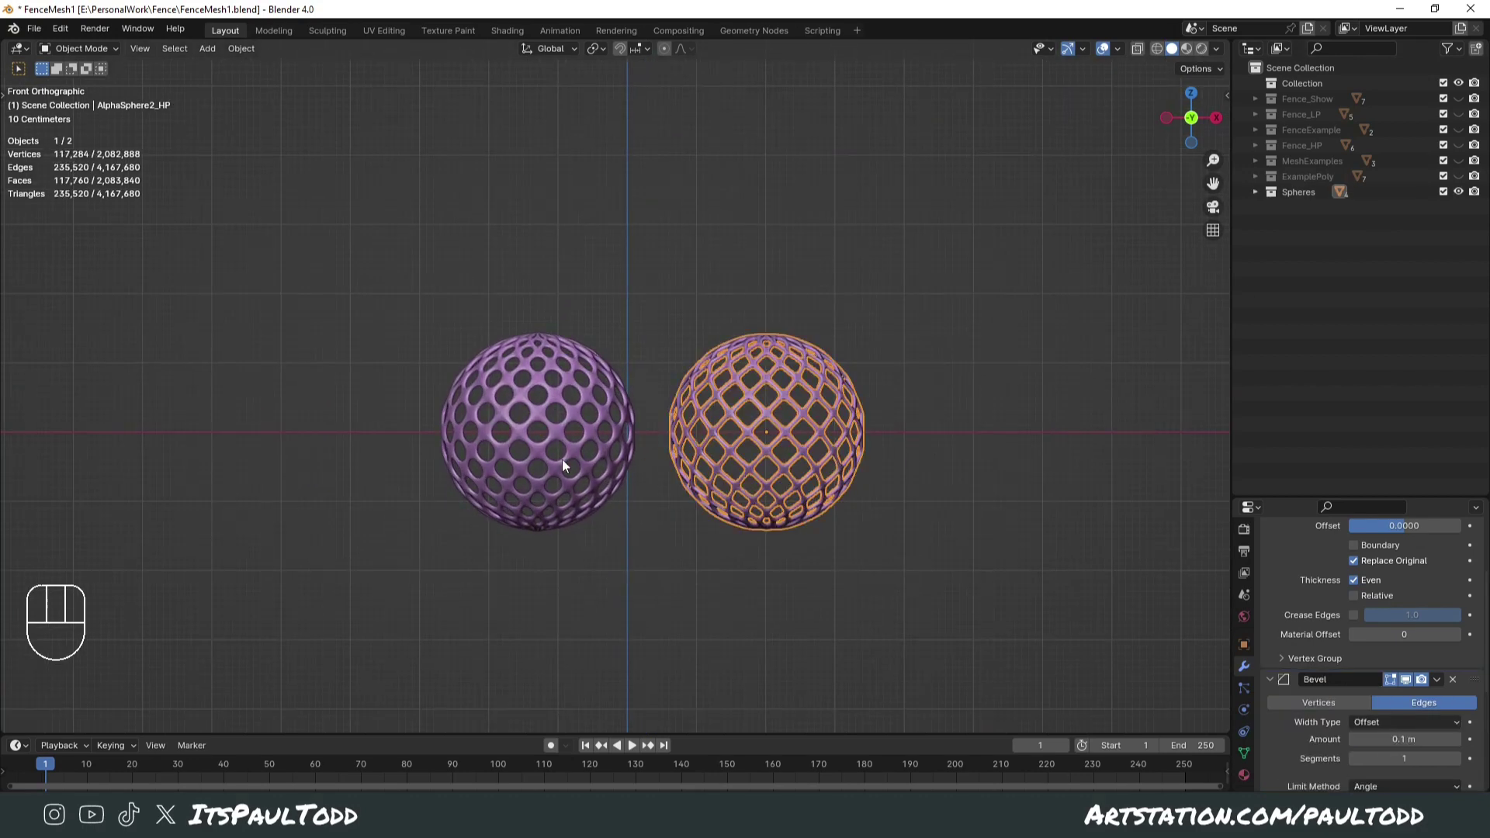
{"action": "key", "text": "alt+g"}
{"action": "left_click", "coordinate": [791, 465]}
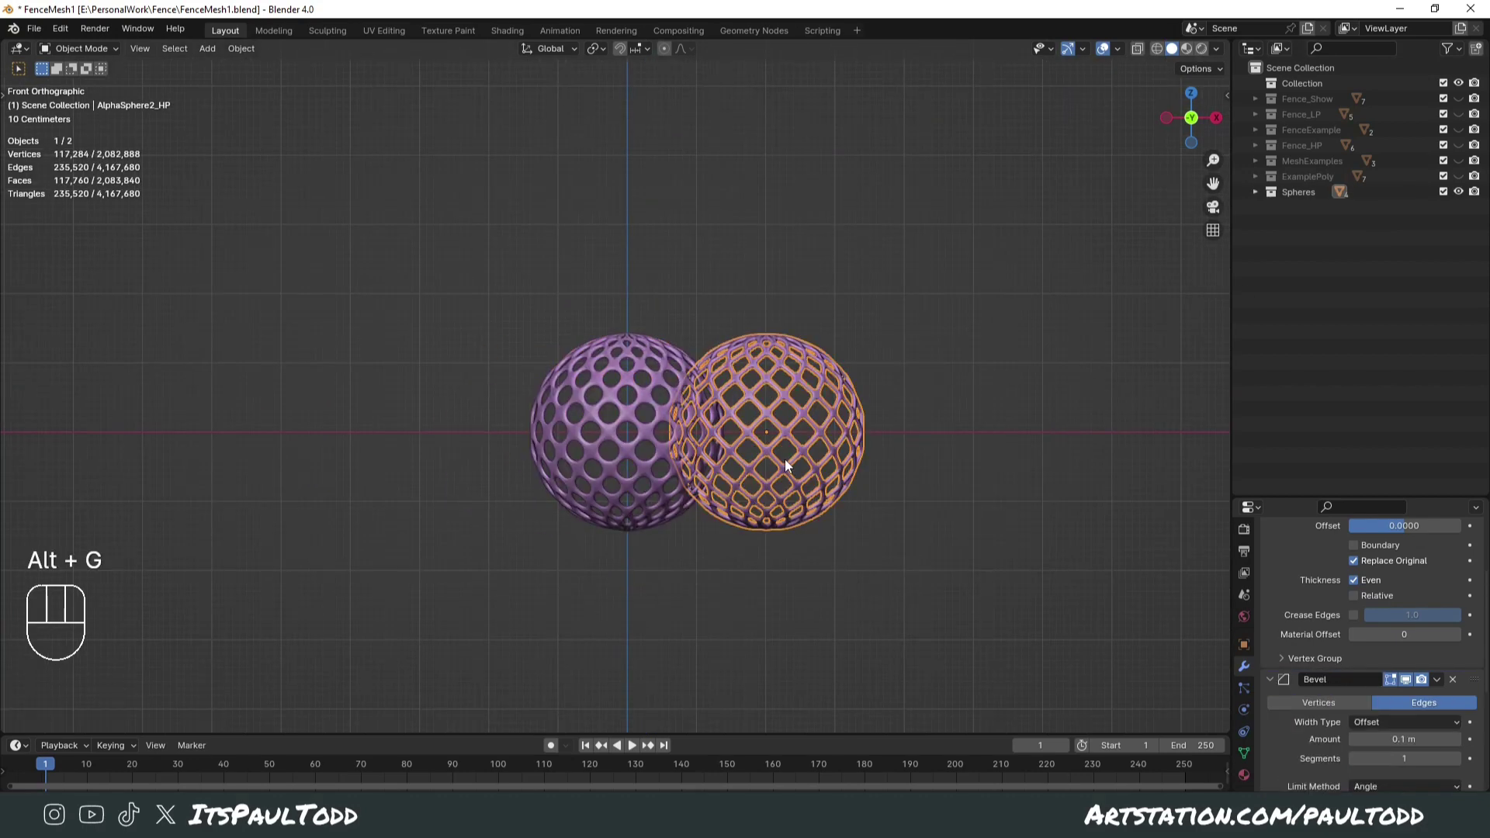
{"action": "key", "text": "h"}
- Isolate the round-holed AlphaSphere_HP in local view, reframe it and deselect
{"action": "left_click", "coordinate": [854, 519]}
{"action": "left_click", "coordinate": [582, 536]}
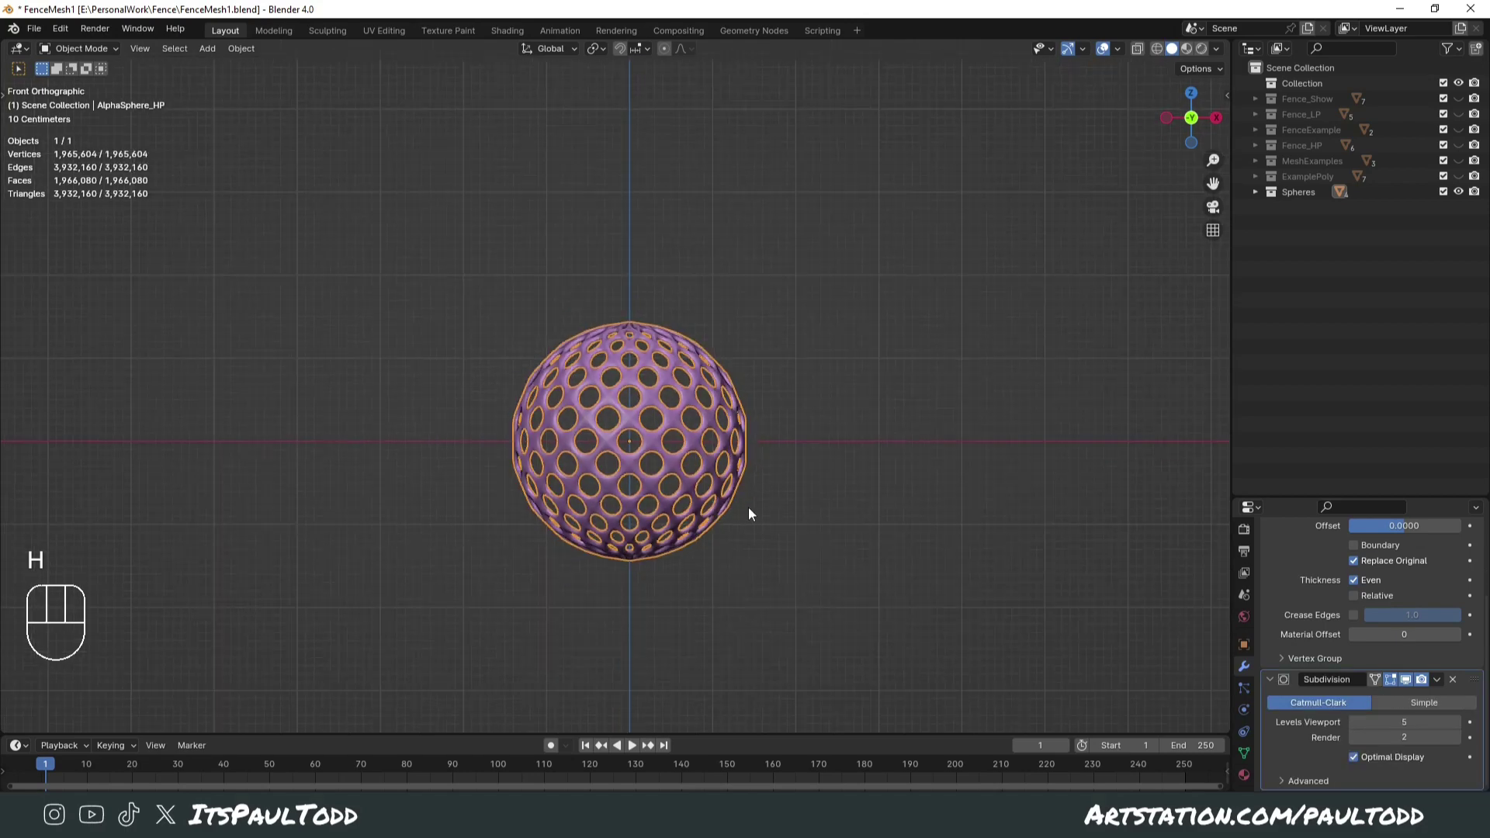
{"action": "left_click_drag", "start_coordinate": [884, 520], "coordinate": [873, 476]}
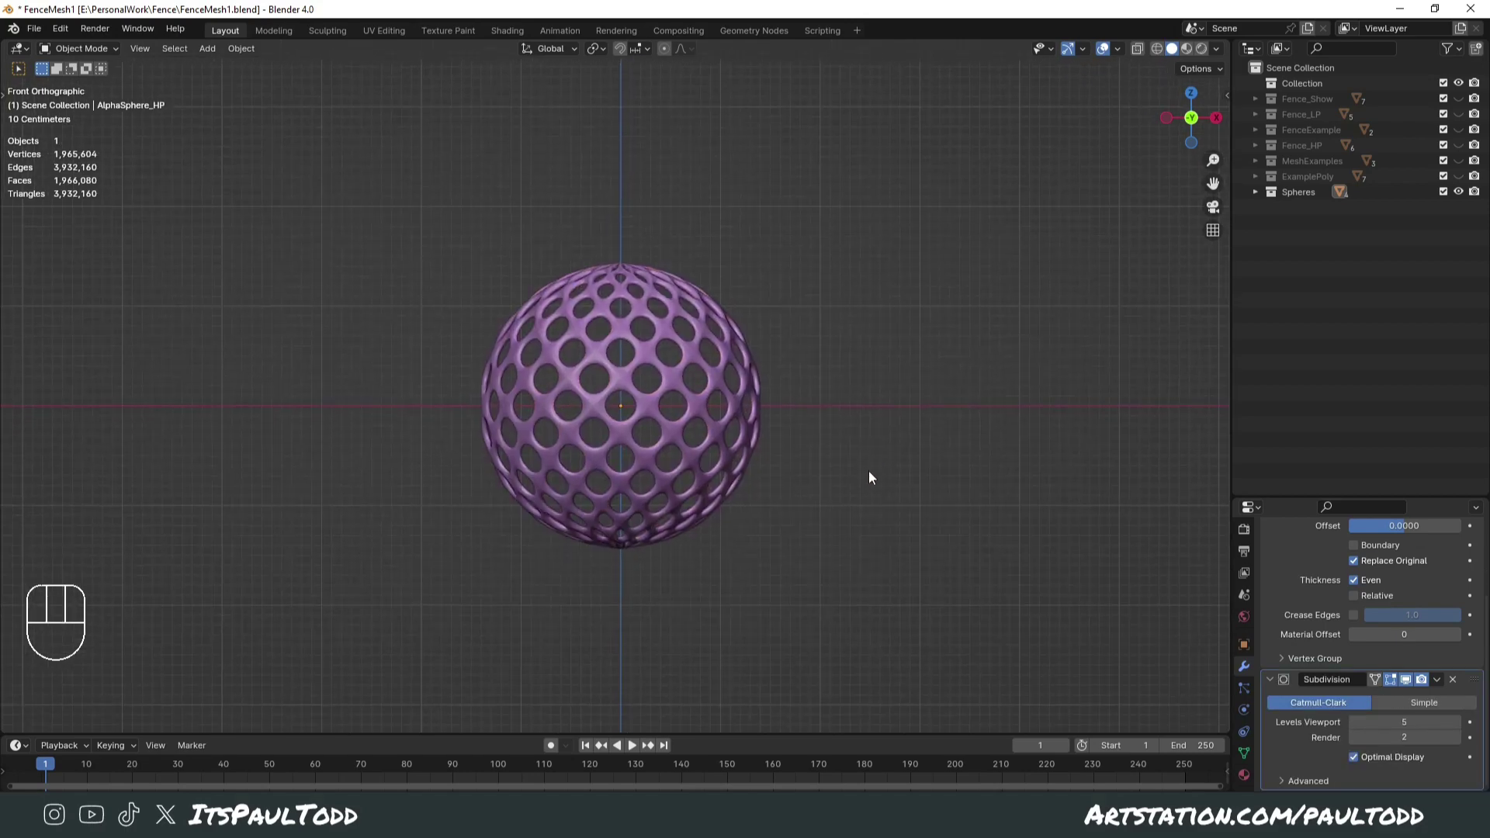
{"action": "left_click", "coordinate": [855, 481]}
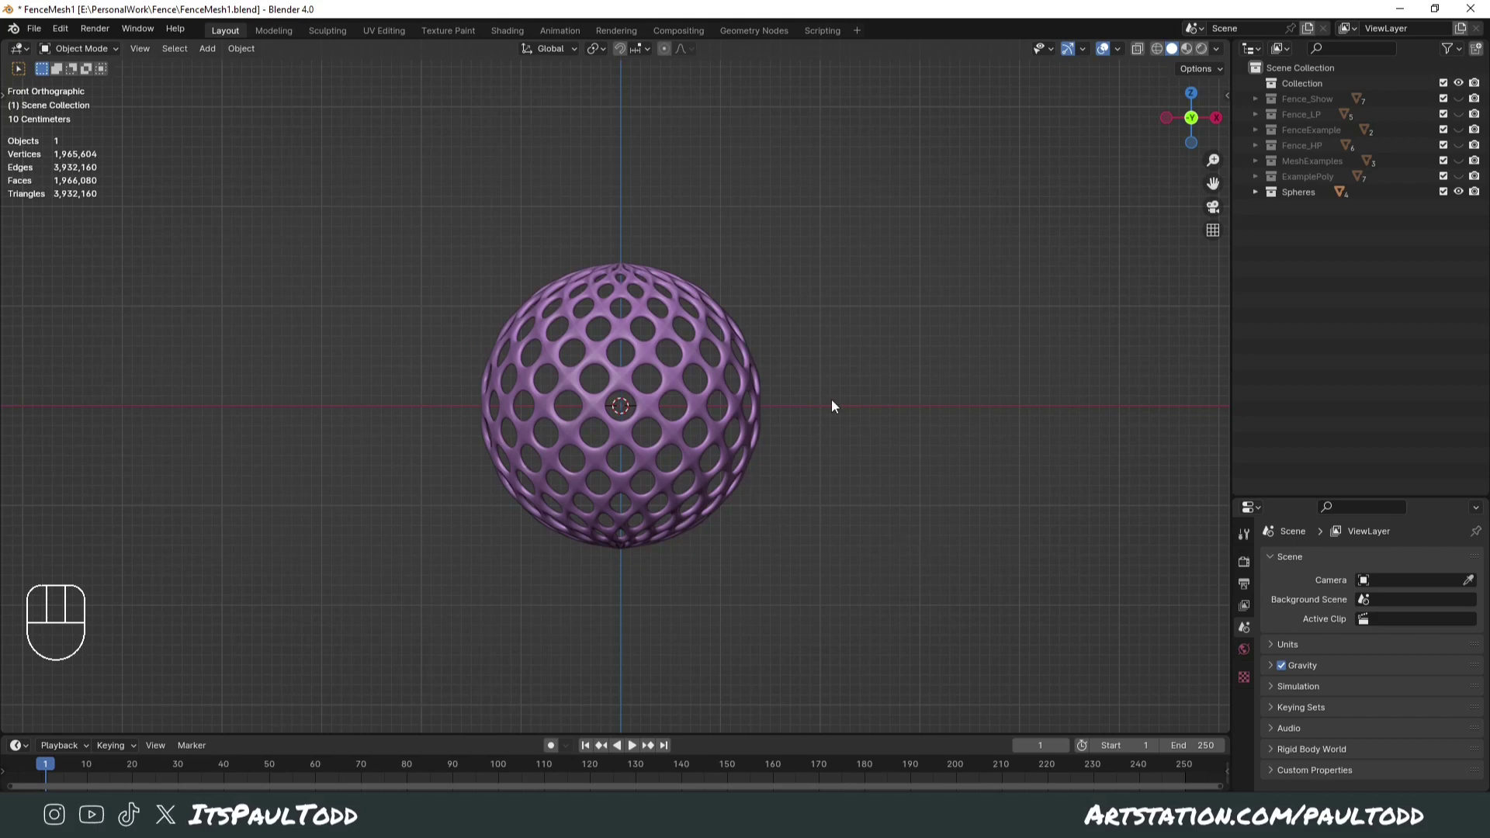
- Add a UV sphere and scale it about 1.43× so it wraps the holed lattice sphere
{"action": "key", "text": "shift+a"}
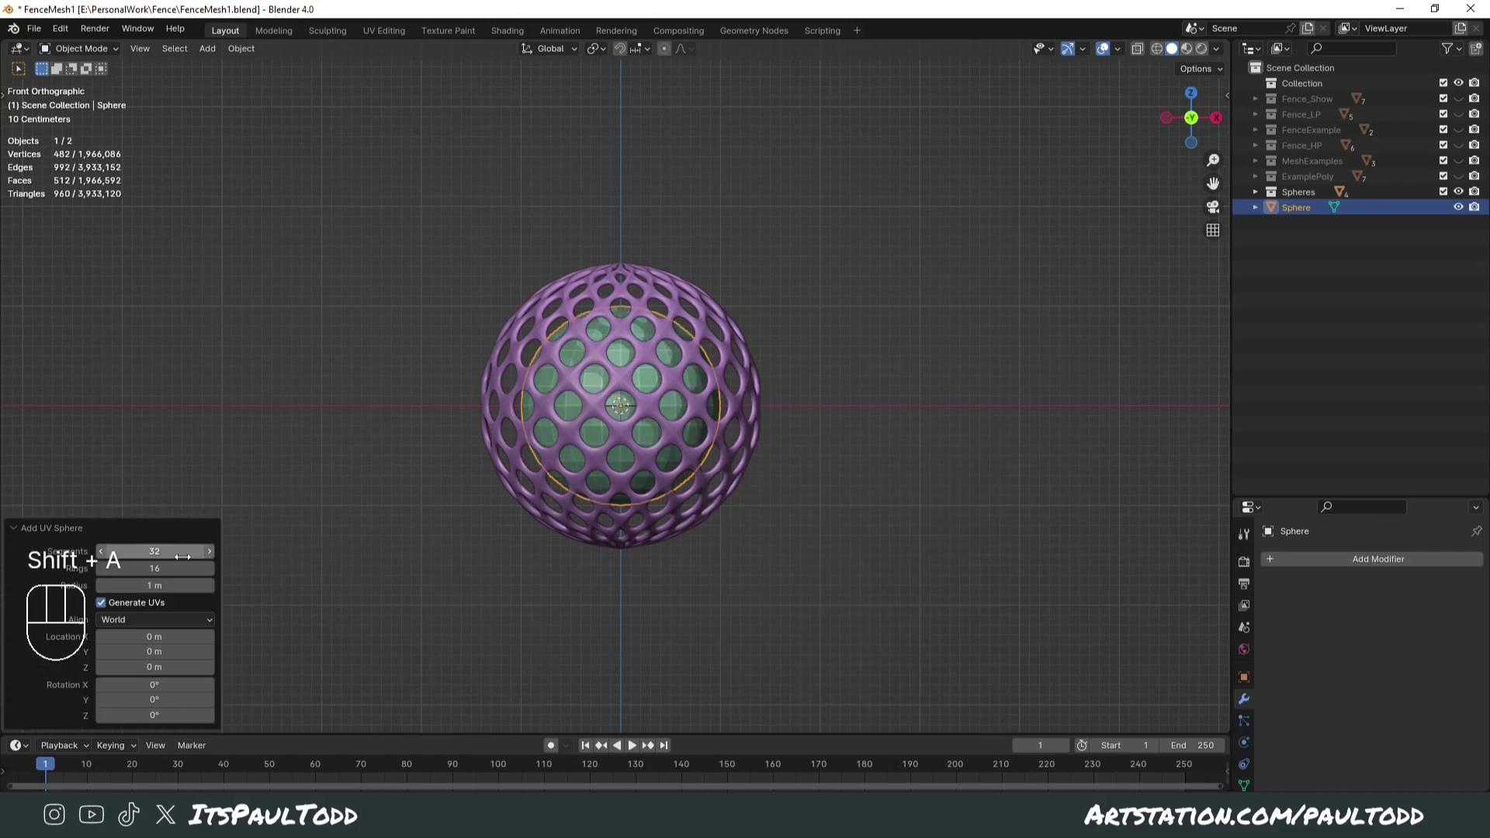
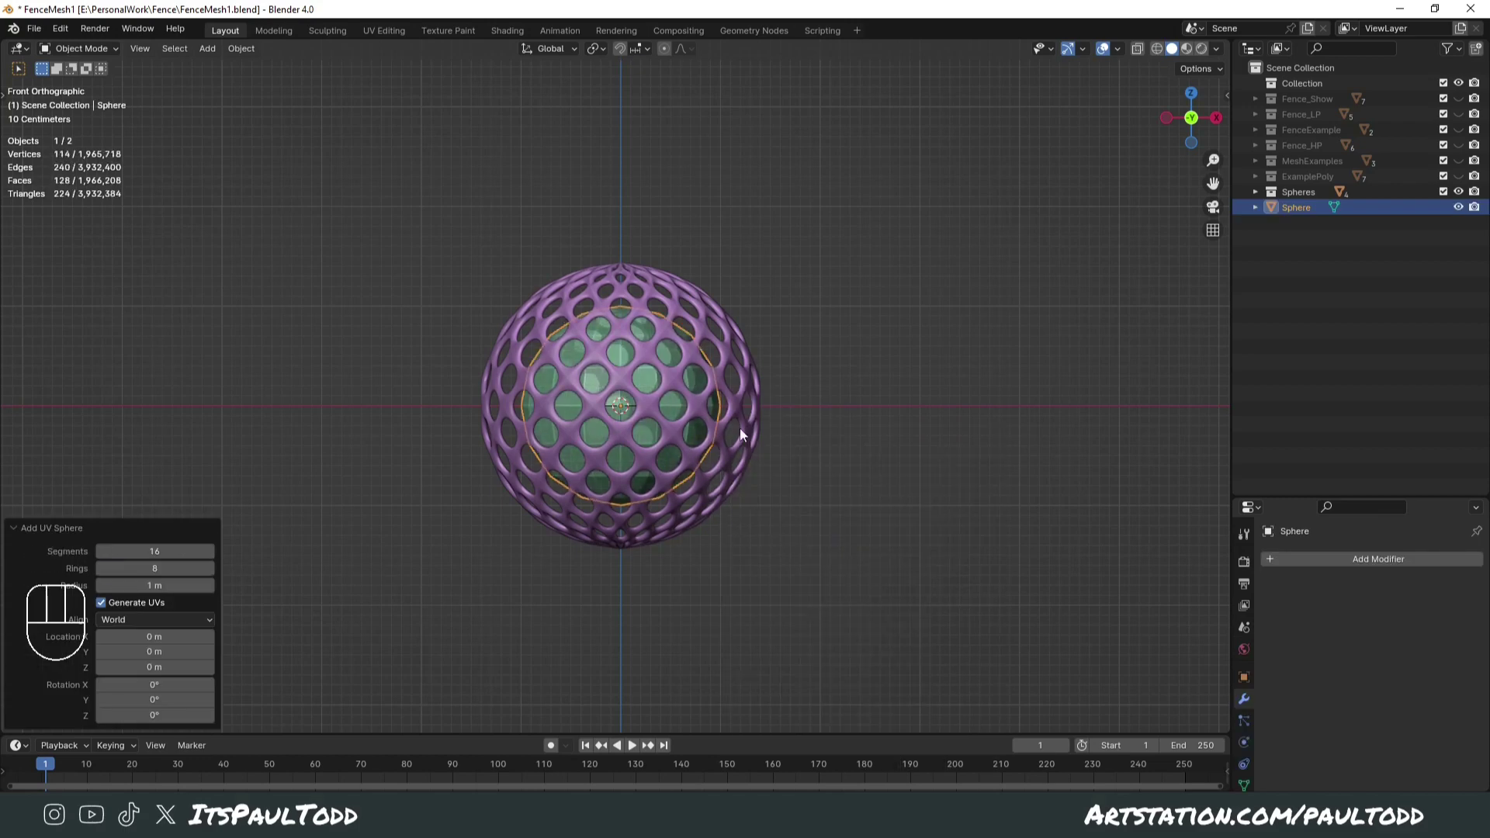
{"action": "key", "text": "s"}
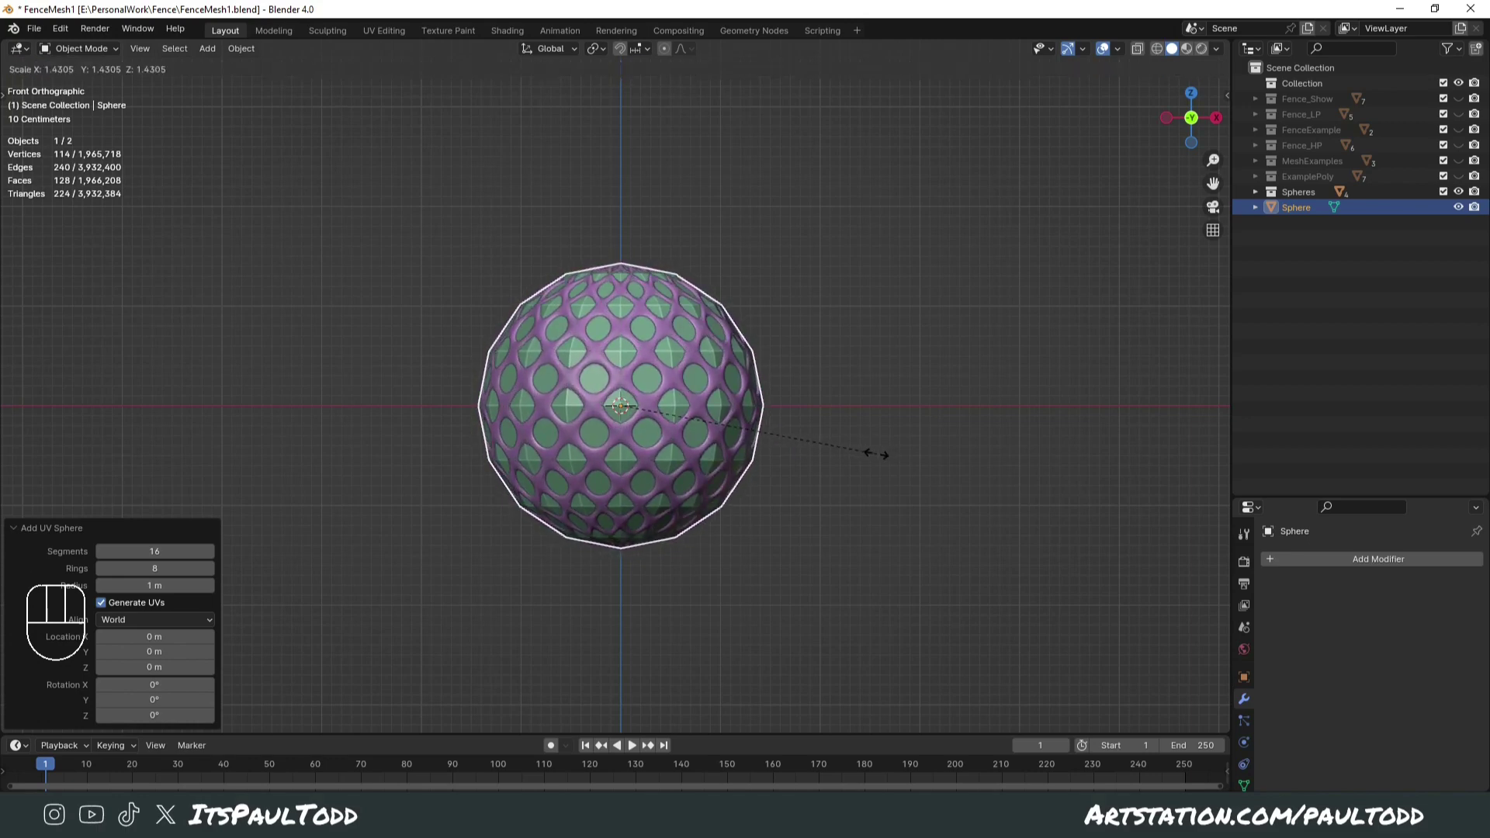
{"action": "left_click", "coordinate": [890, 462]}
{"action": "left_click_drag", "start_coordinate": [854, 474], "coordinate": [726, 510]}
- Check the fit, selecting the lattice sphere and then the low-poly wrapping sphere again
{"action": "middle_click", "coordinate": [760, 516]}
{"action": "key", "text": "s"}
{"action": "key", "text": "Tab"}
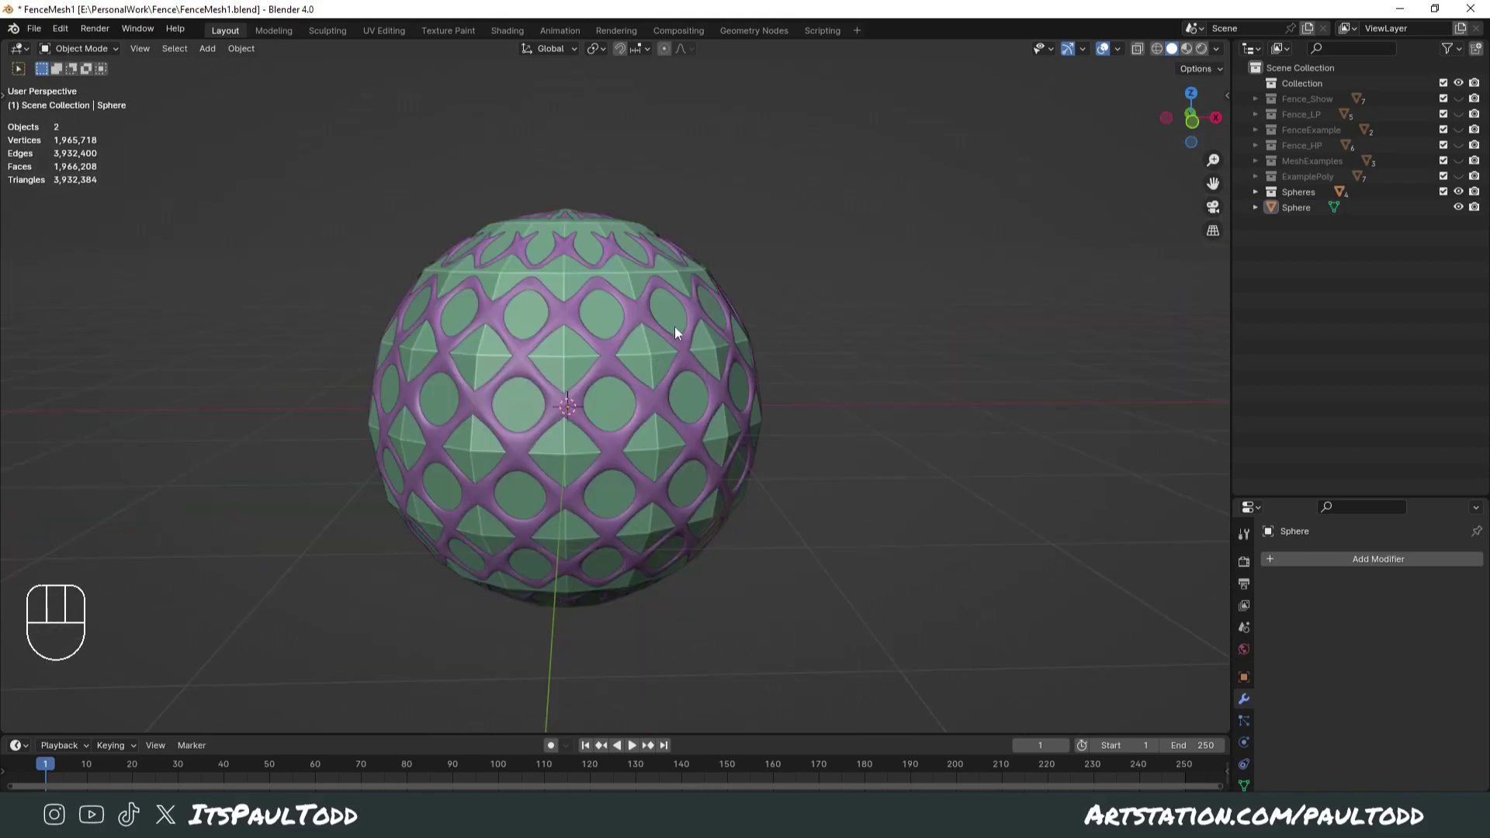
{"action": "left_click", "coordinate": [725, 330]}
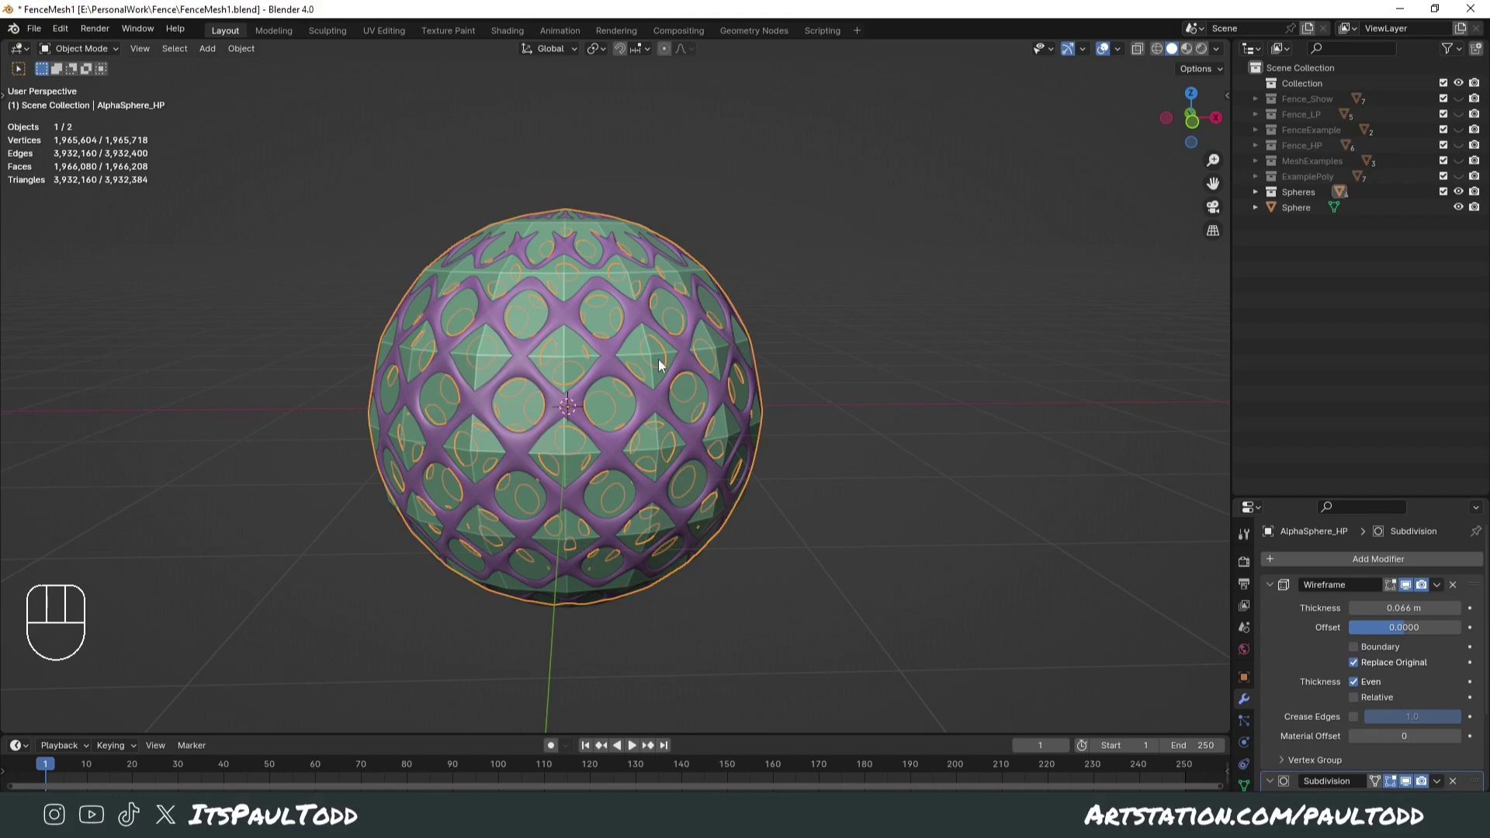
{"action": "left_click", "coordinate": [643, 357]}
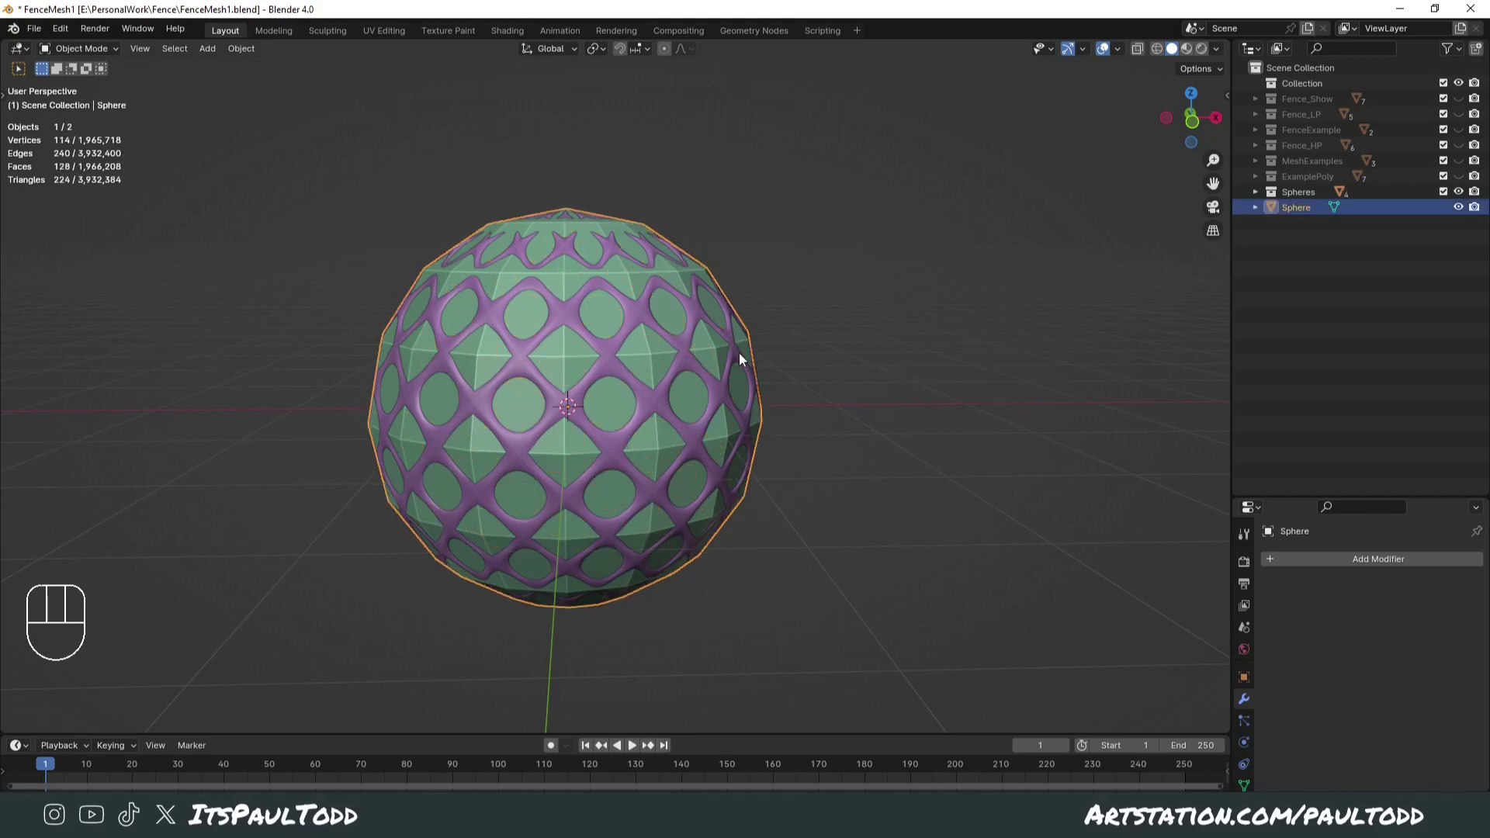
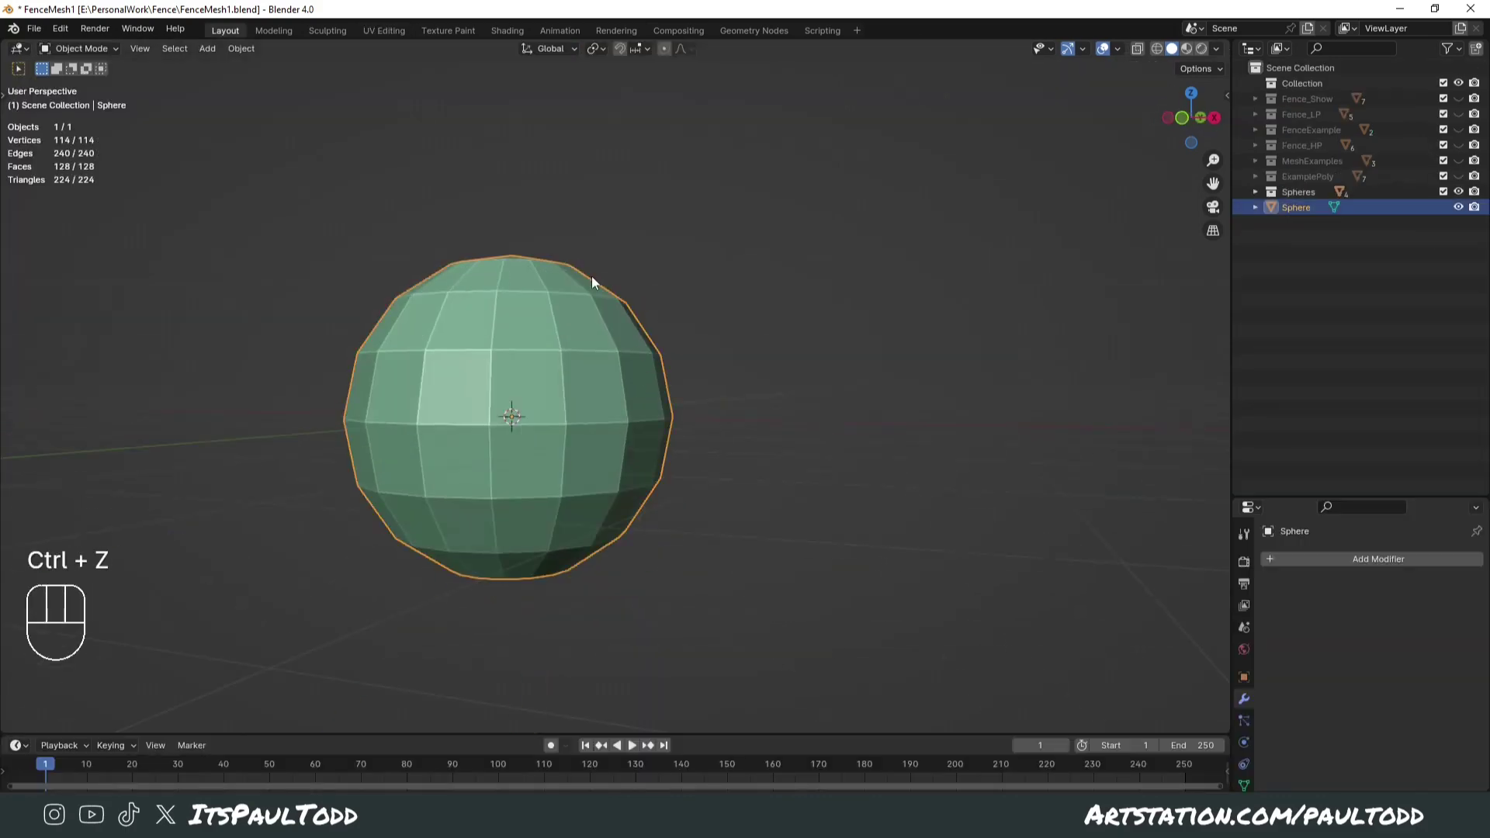
- Review the smooth-shaded low-poly sphere and select AlphaSphere_HP in the expanded Spheres collection
{"action": "left_click_drag", "start_coordinate": [756, 421], "coordinate": [852, 426]}
{"action": "left_click_drag", "start_coordinate": [807, 466], "coordinate": [805, 477]}
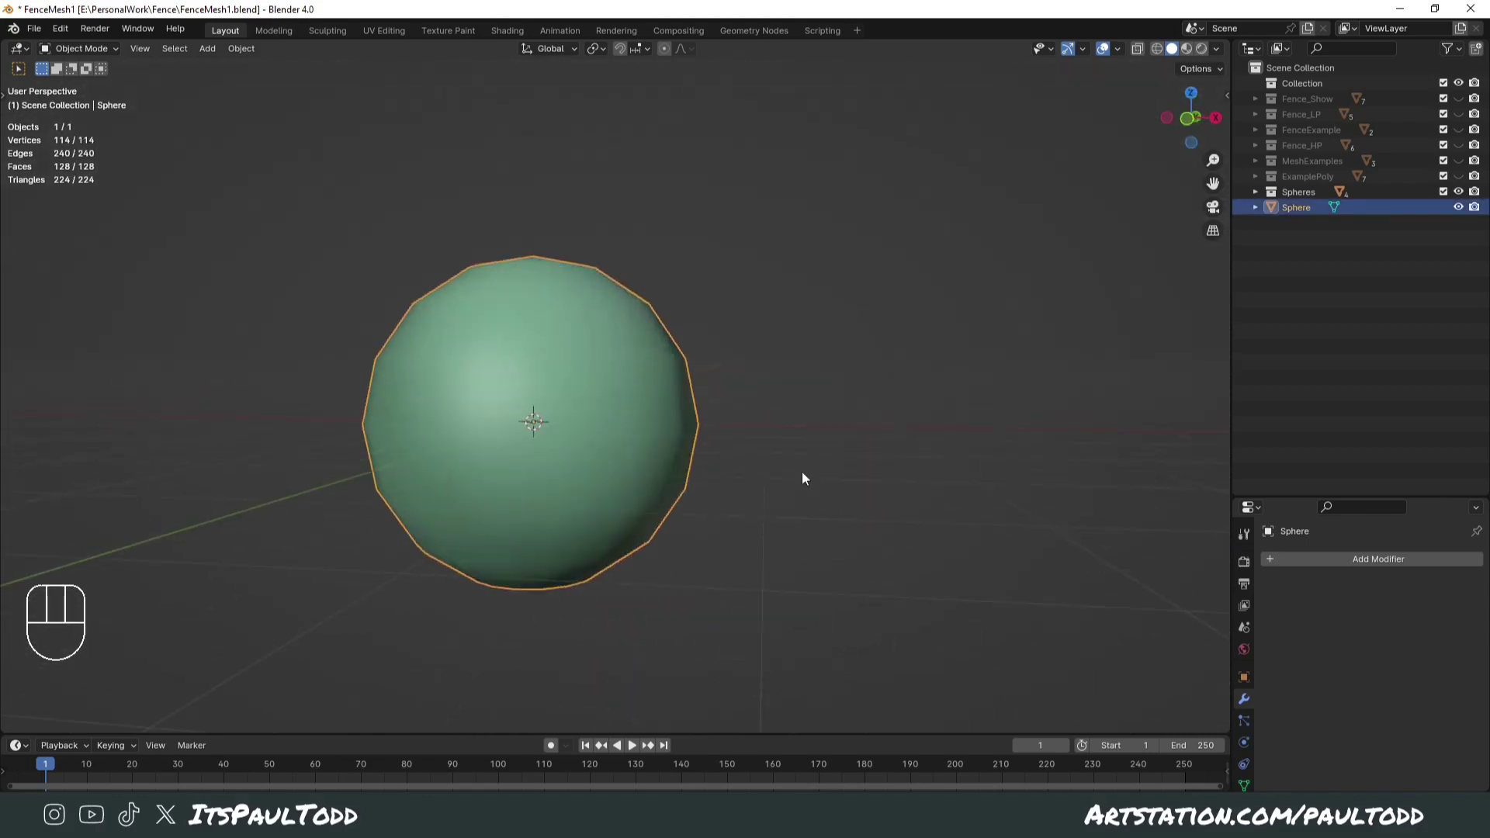
{"action": "left_click_drag", "start_coordinate": [764, 500], "coordinate": [790, 506]}
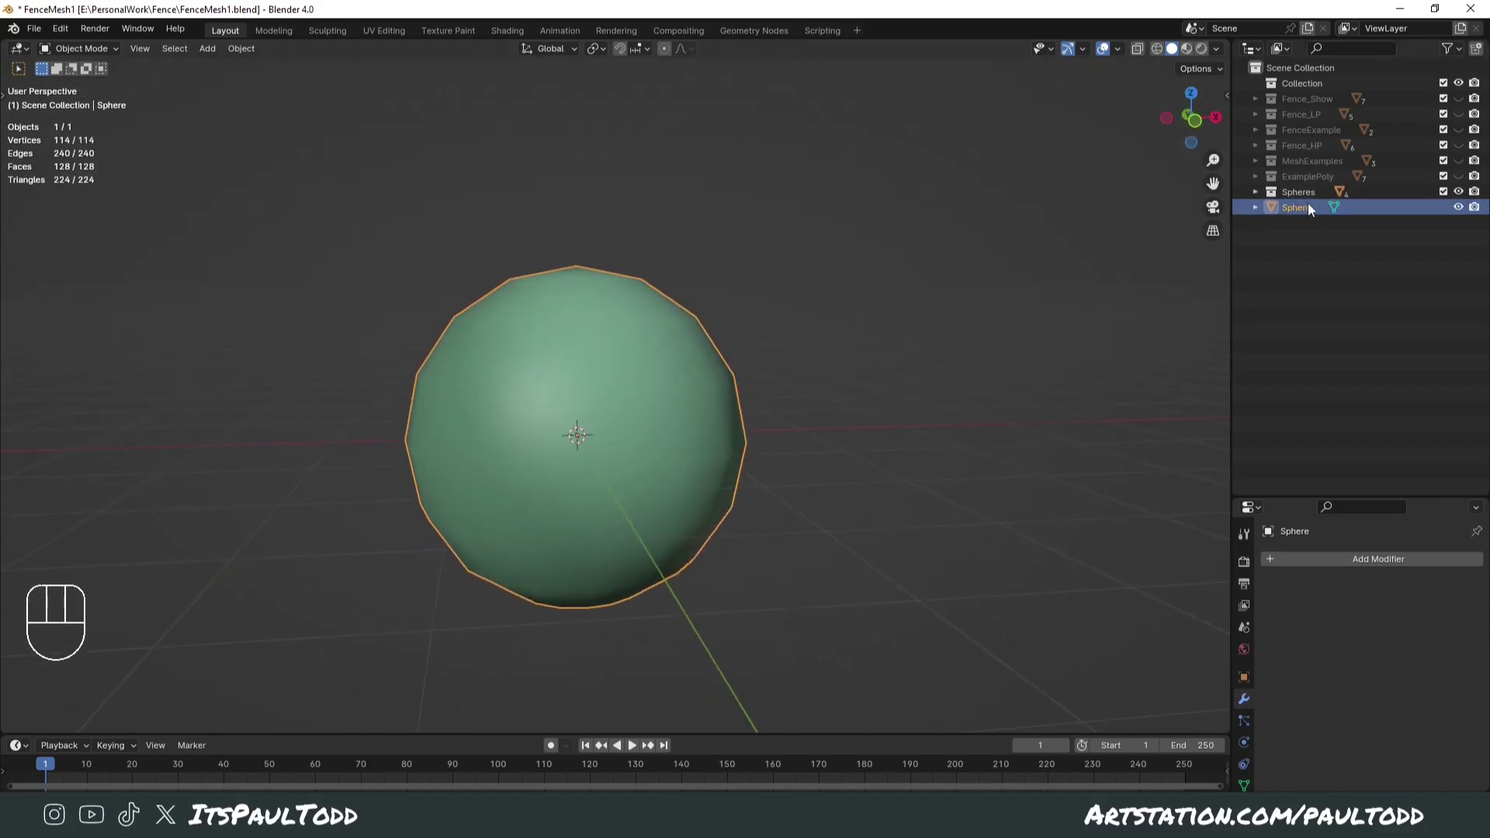
{"action": "left_click", "coordinate": [1261, 200]}
{"action": "middle_click", "coordinate": [868, 543]}
{"action": "left_click_drag", "start_coordinate": [885, 549], "coordinate": [863, 559]}
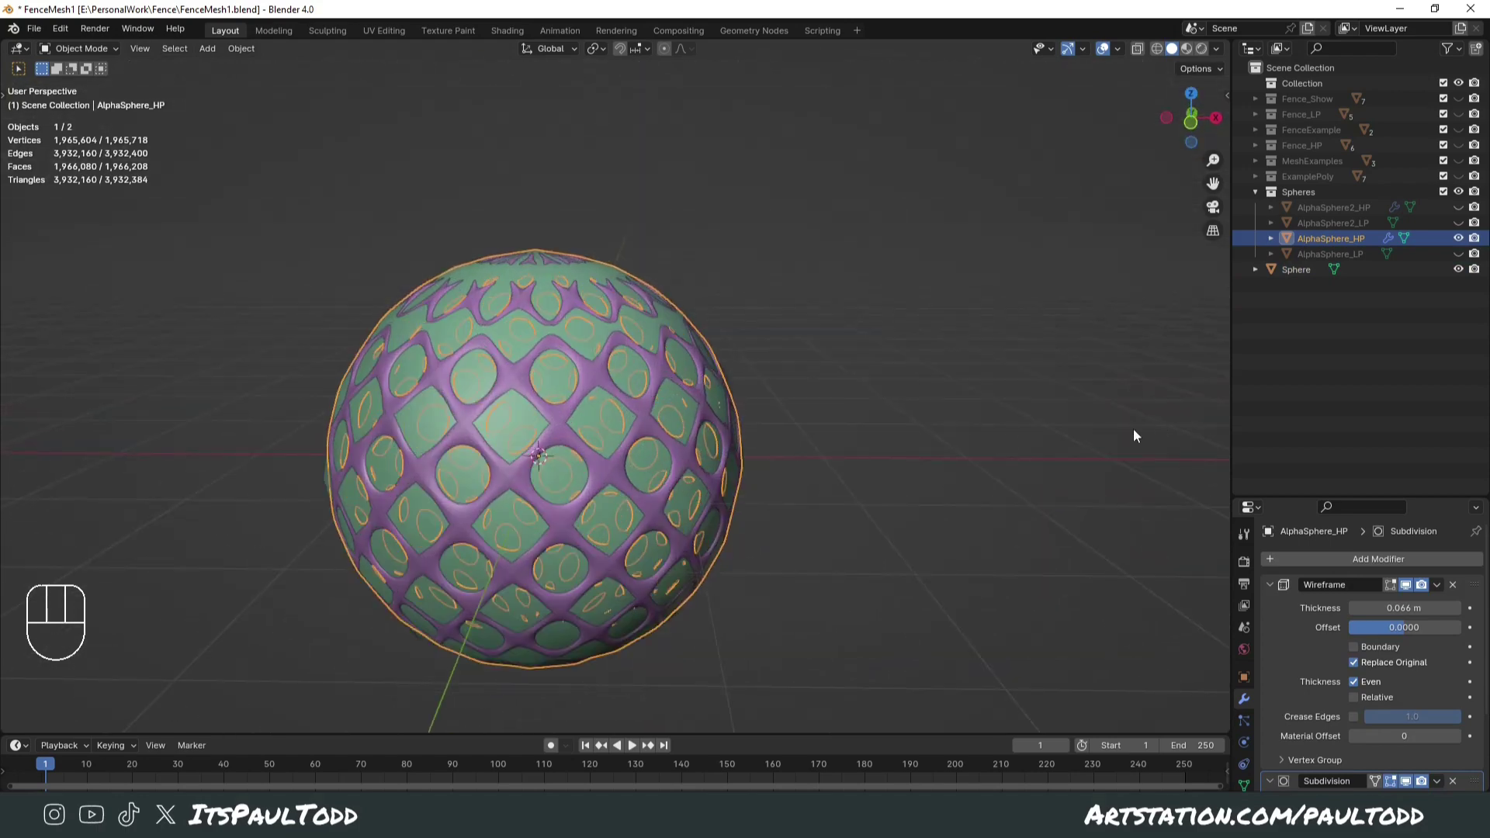
- From front view, select each HP/LP sphere pair in the Outliner and hide both high-poly spheres
{"action": "key", "text": "KP_1"}
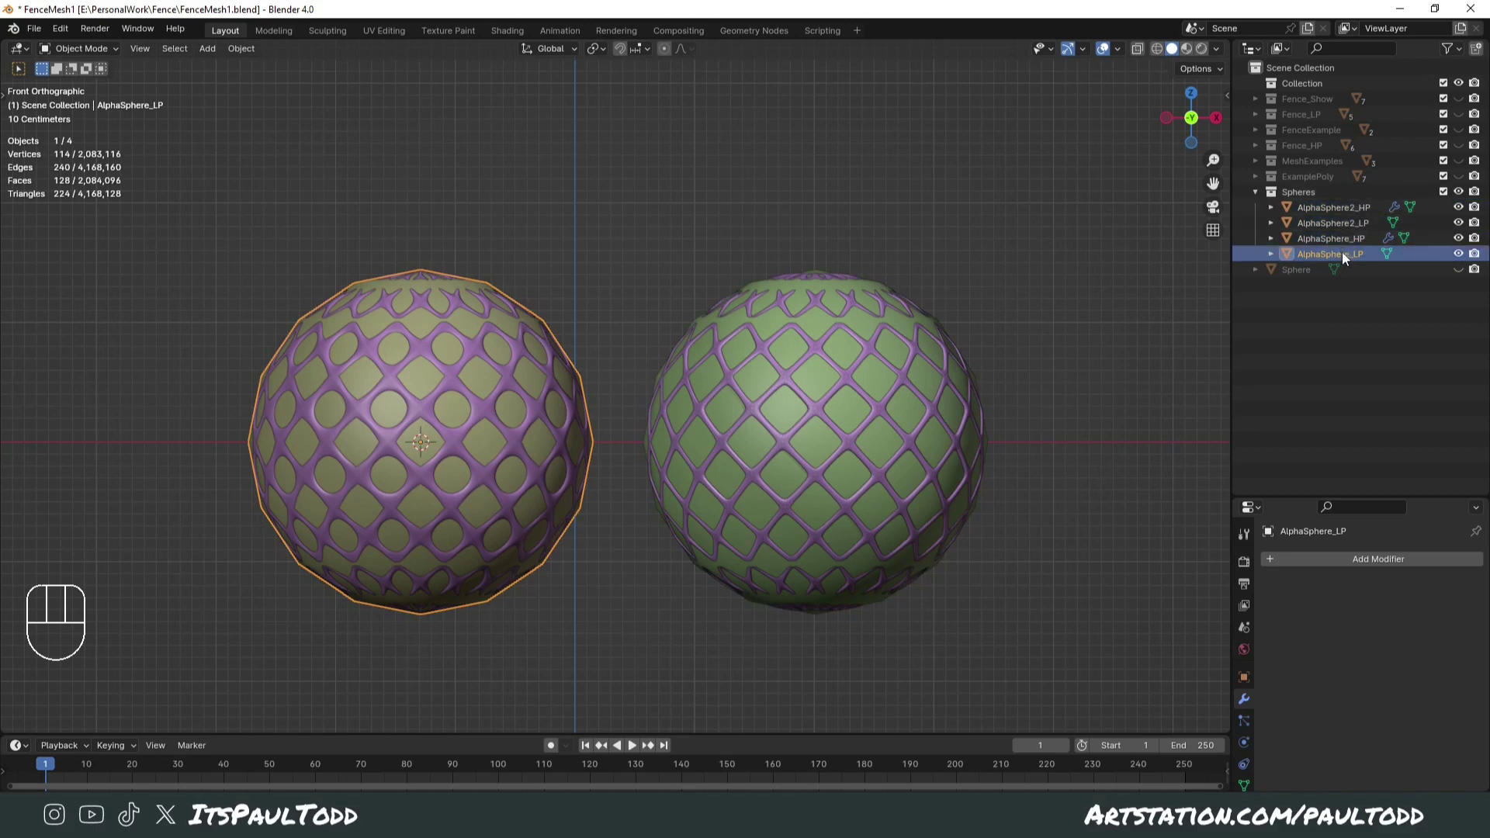
{"action": "left_click", "coordinate": [1355, 233]}
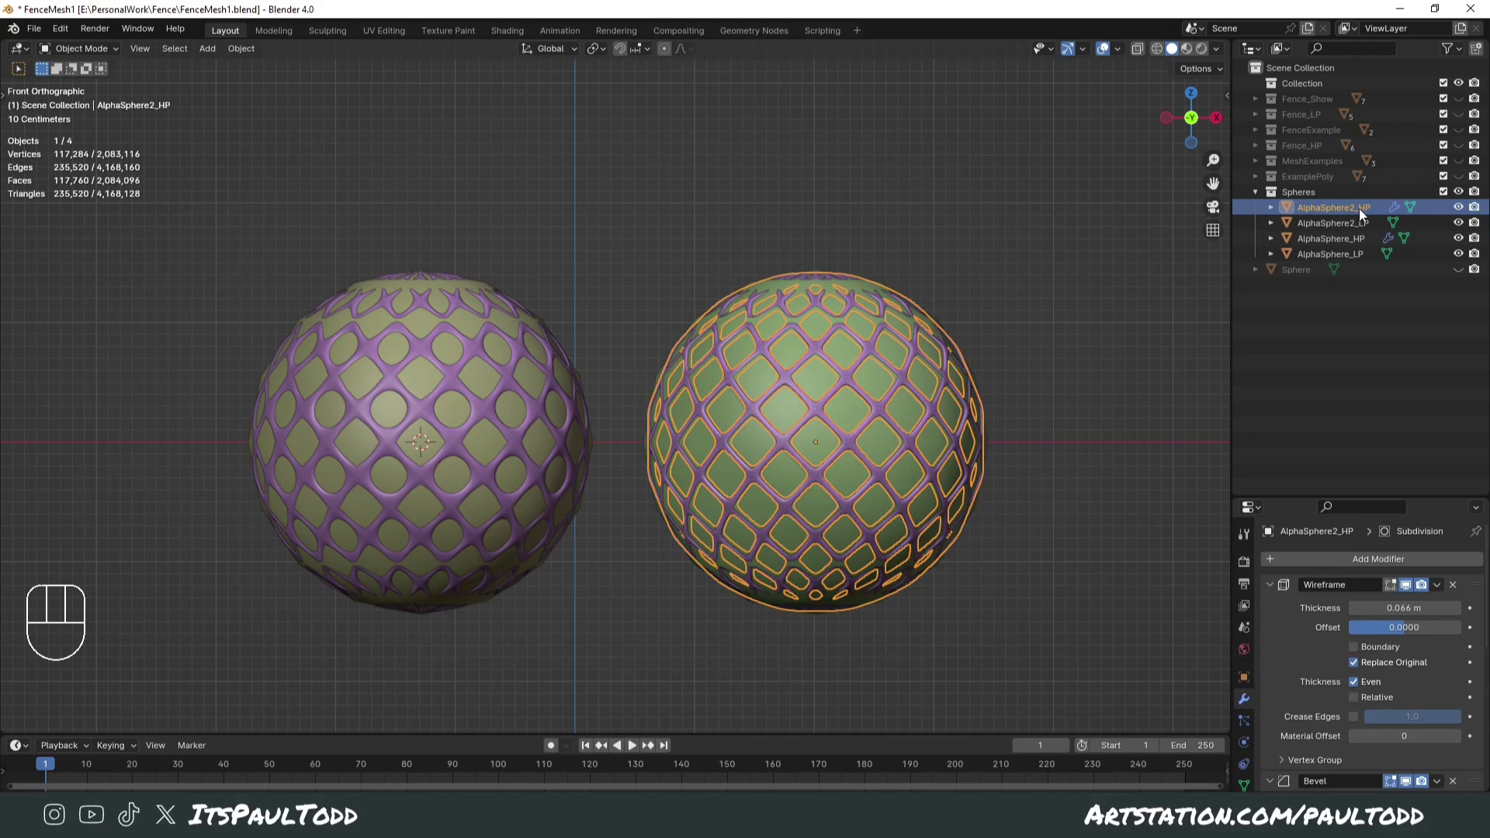
{"action": "left_click", "coordinate": [1365, 228]}
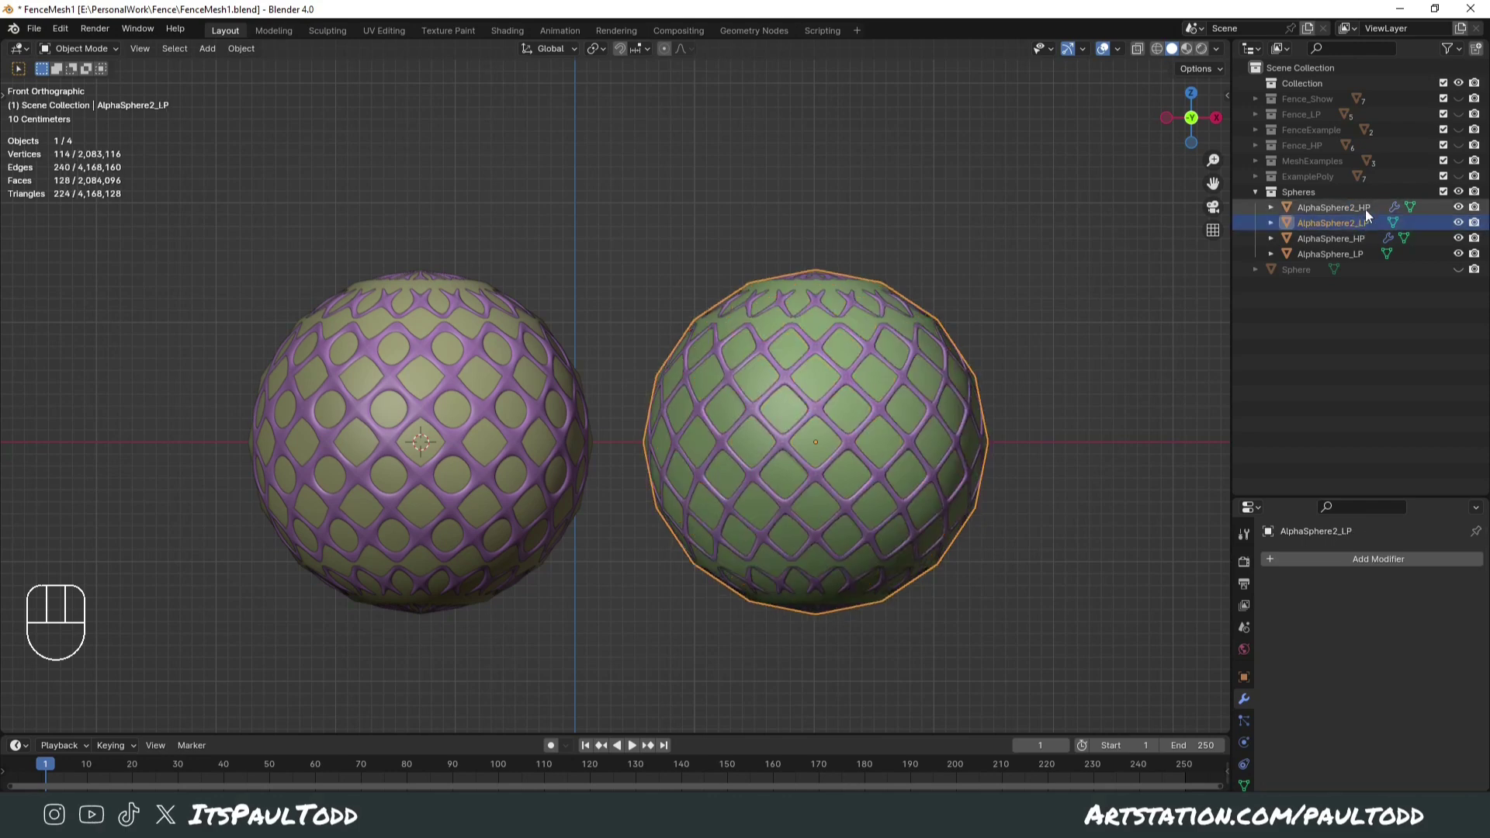
{"action": "left_click", "coordinate": [1373, 220]}
{"action": "left_click", "coordinate": [1374, 211]}
{"action": "left_click", "coordinate": [1374, 229]}
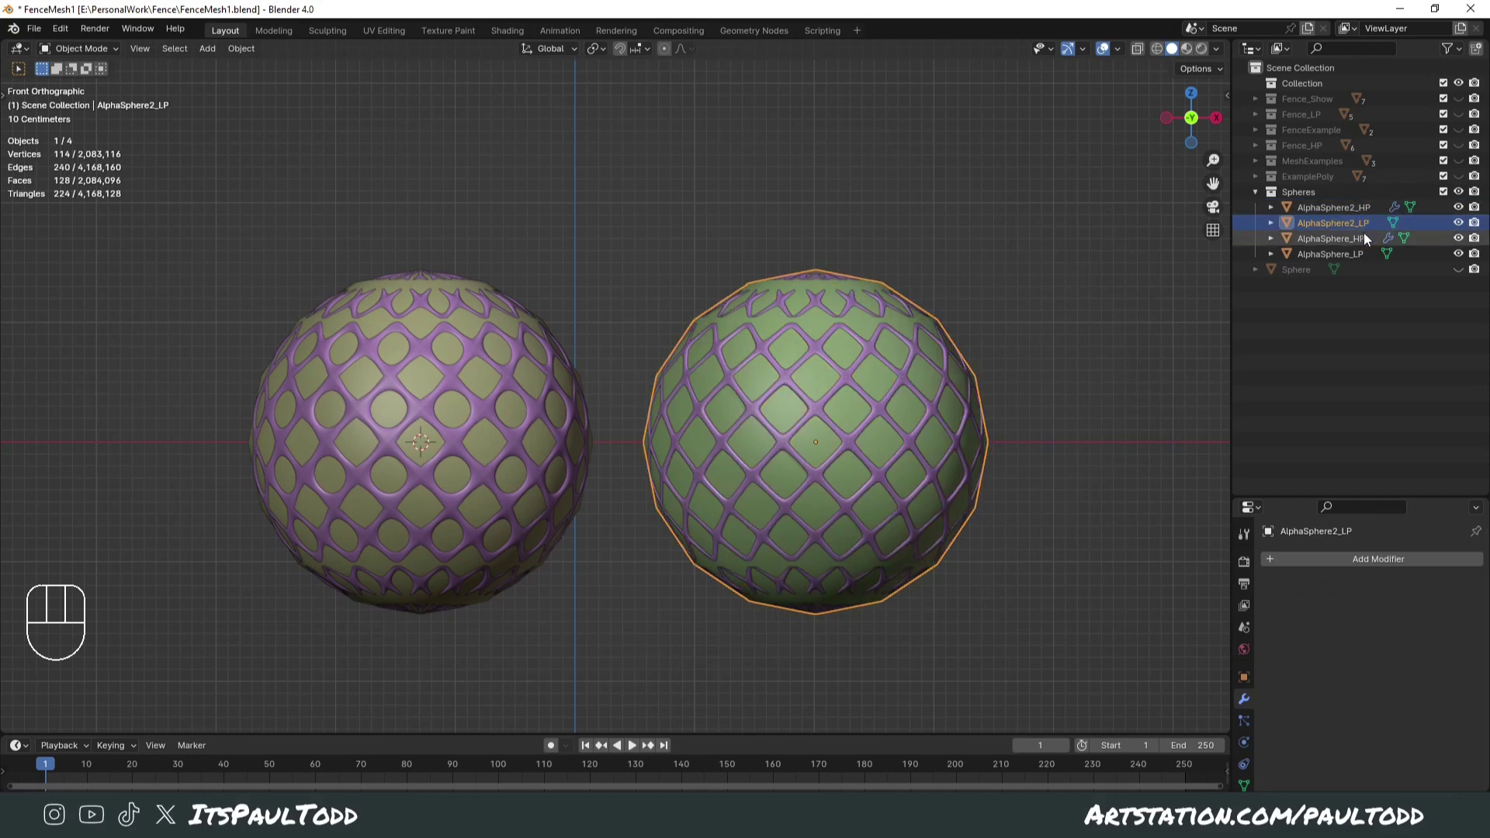
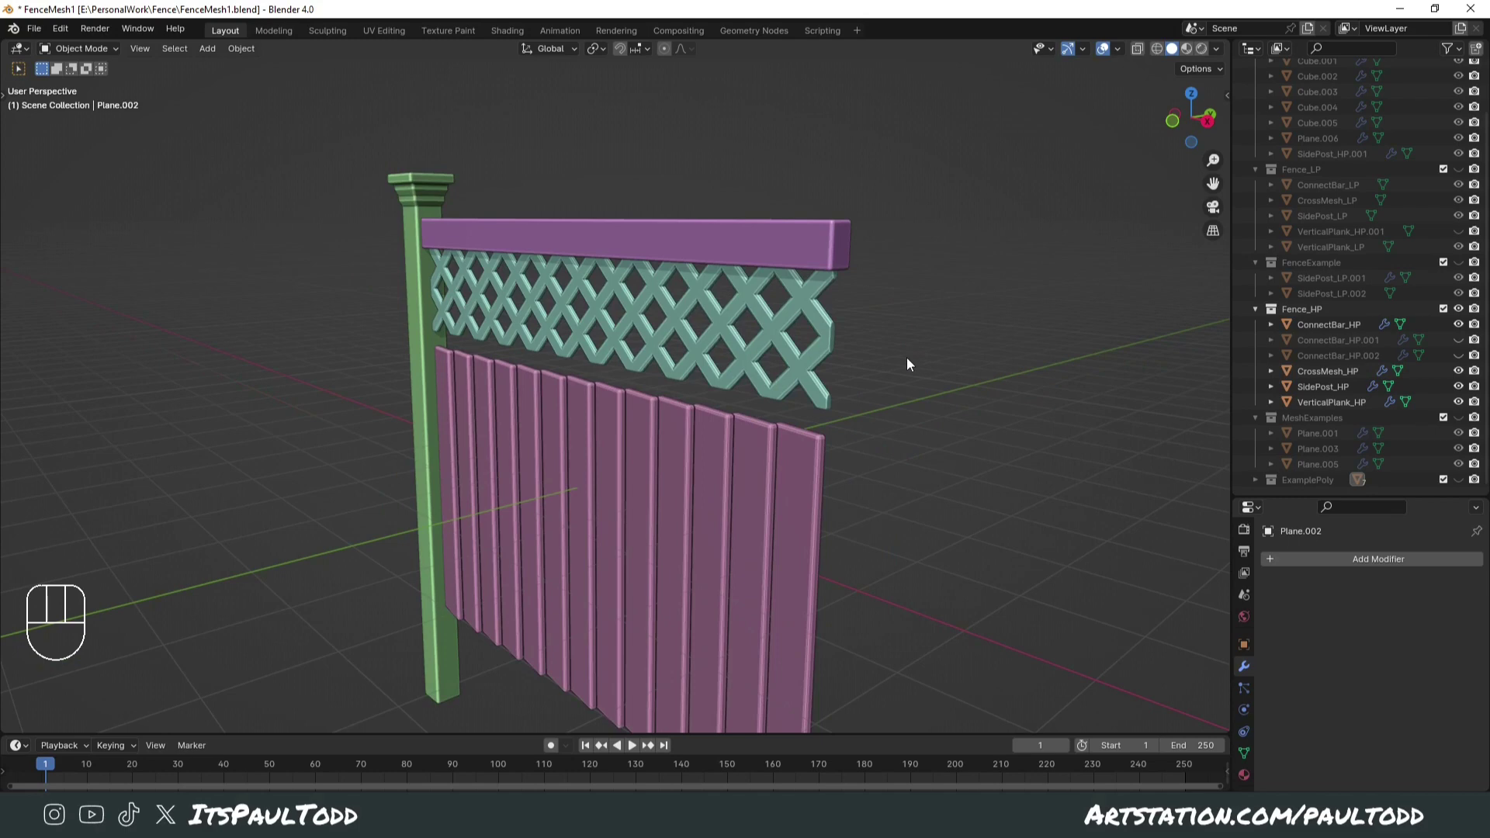
{"action": "left_click_drag", "start_coordinate": [620, 328], "coordinate": [663, 328]}
{"action": "left_click_drag", "start_coordinate": [858, 351], "coordinate": [788, 339]}
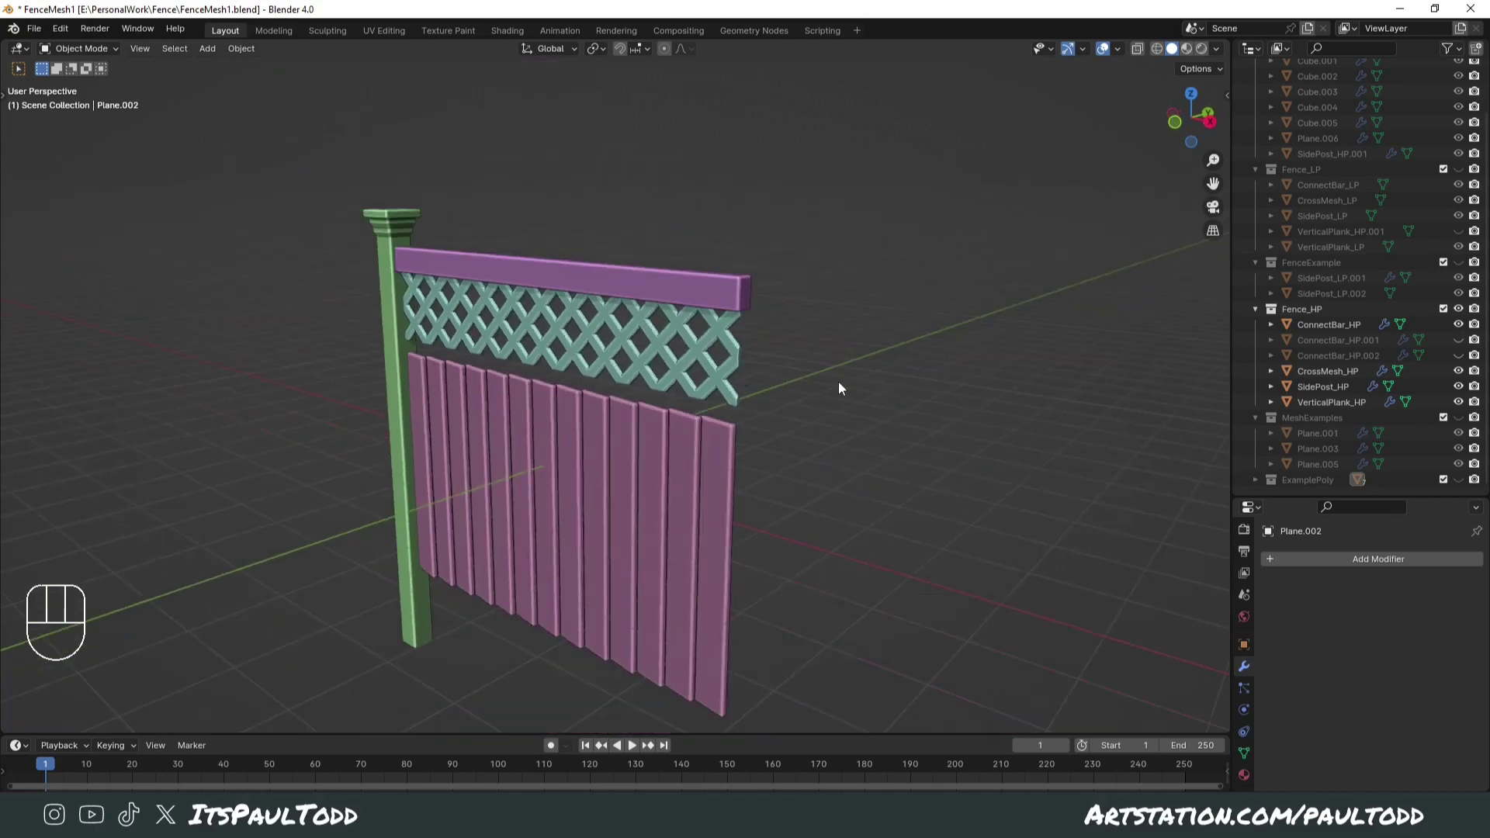
- Show the Fence_LP collection and hide Fence_HP so only the flat low-poly planes display
{"action": "middle_click", "coordinate": [834, 398]}
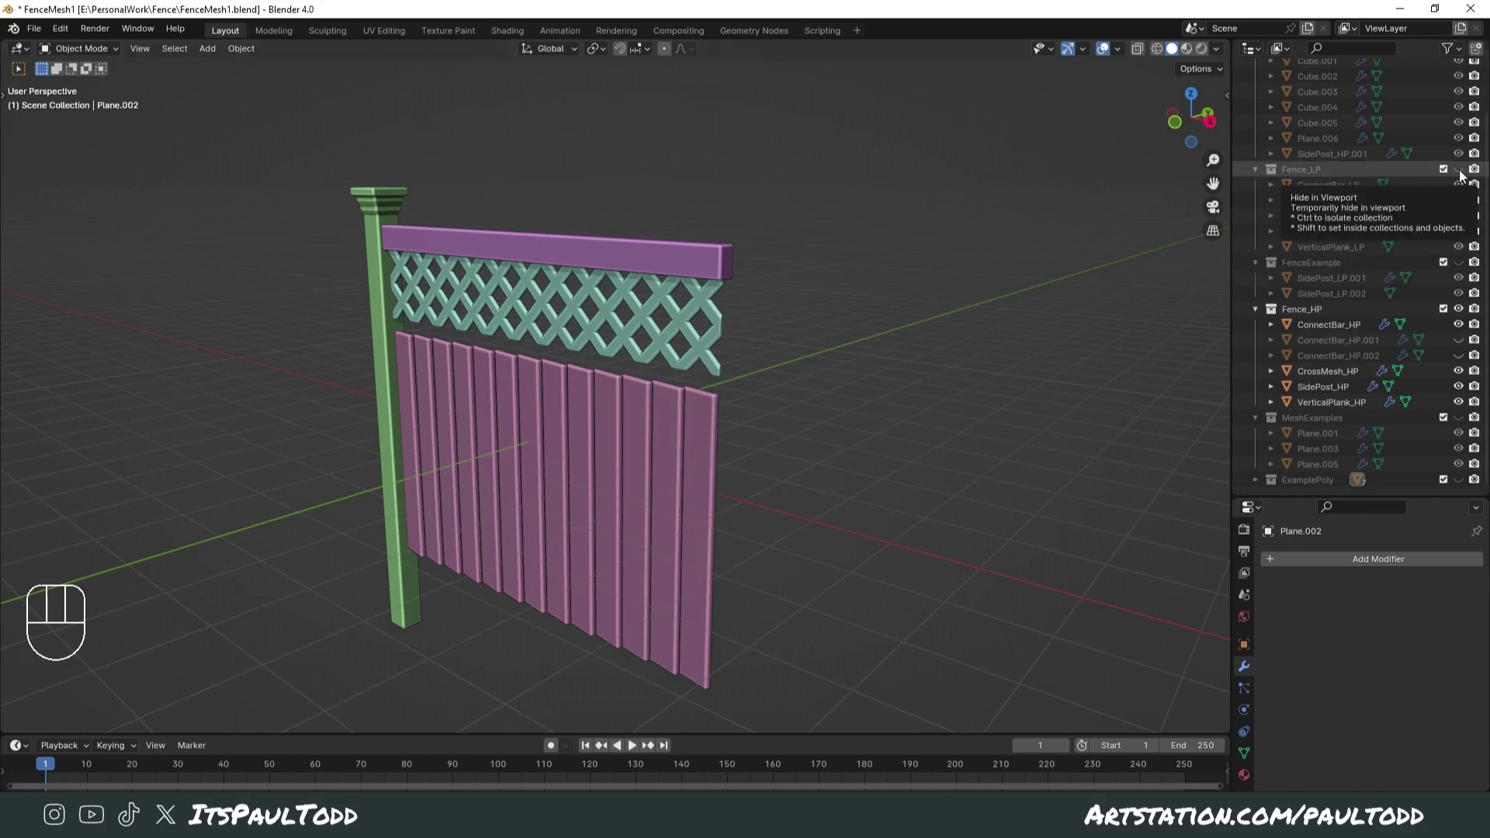
{"action": "left_click", "coordinate": [1463, 175]}
{"action": "left_click_drag", "start_coordinate": [1036, 441], "coordinate": [1087, 430]}
{"action": "middle_click", "coordinate": [1056, 435]}
{"action": "left_click", "coordinate": [1463, 312]}
{"action": "middle_click", "coordinate": [876, 453]}
{"action": "middle_click", "coordinate": [847, 447]}
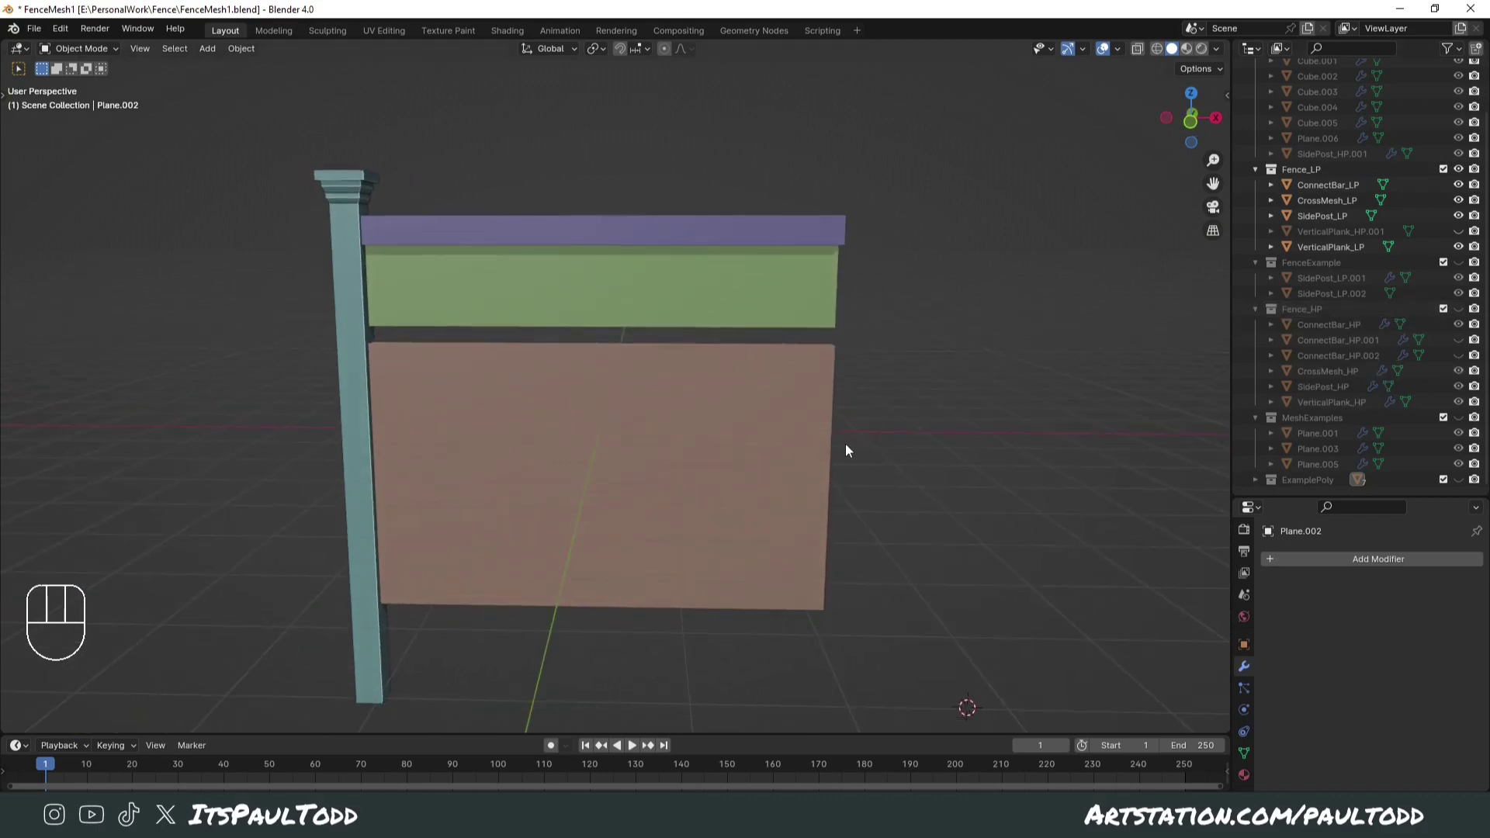
{"action": "middle_click", "coordinate": [833, 463]}
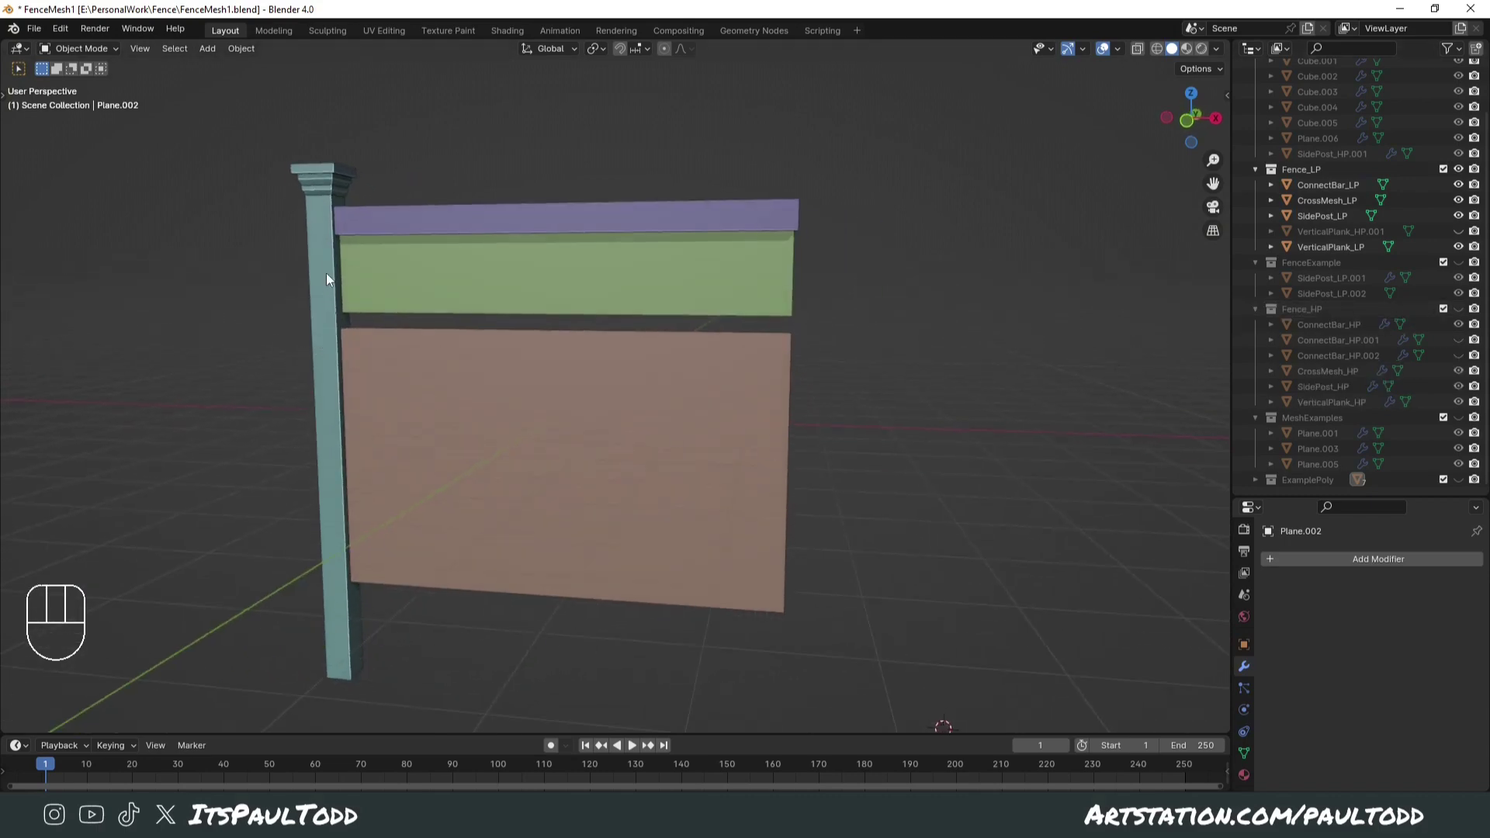
- Inspect the low-poly top bar and side post, orbiting around the fence, then undo
{"action": "left_click", "coordinate": [470, 228]}
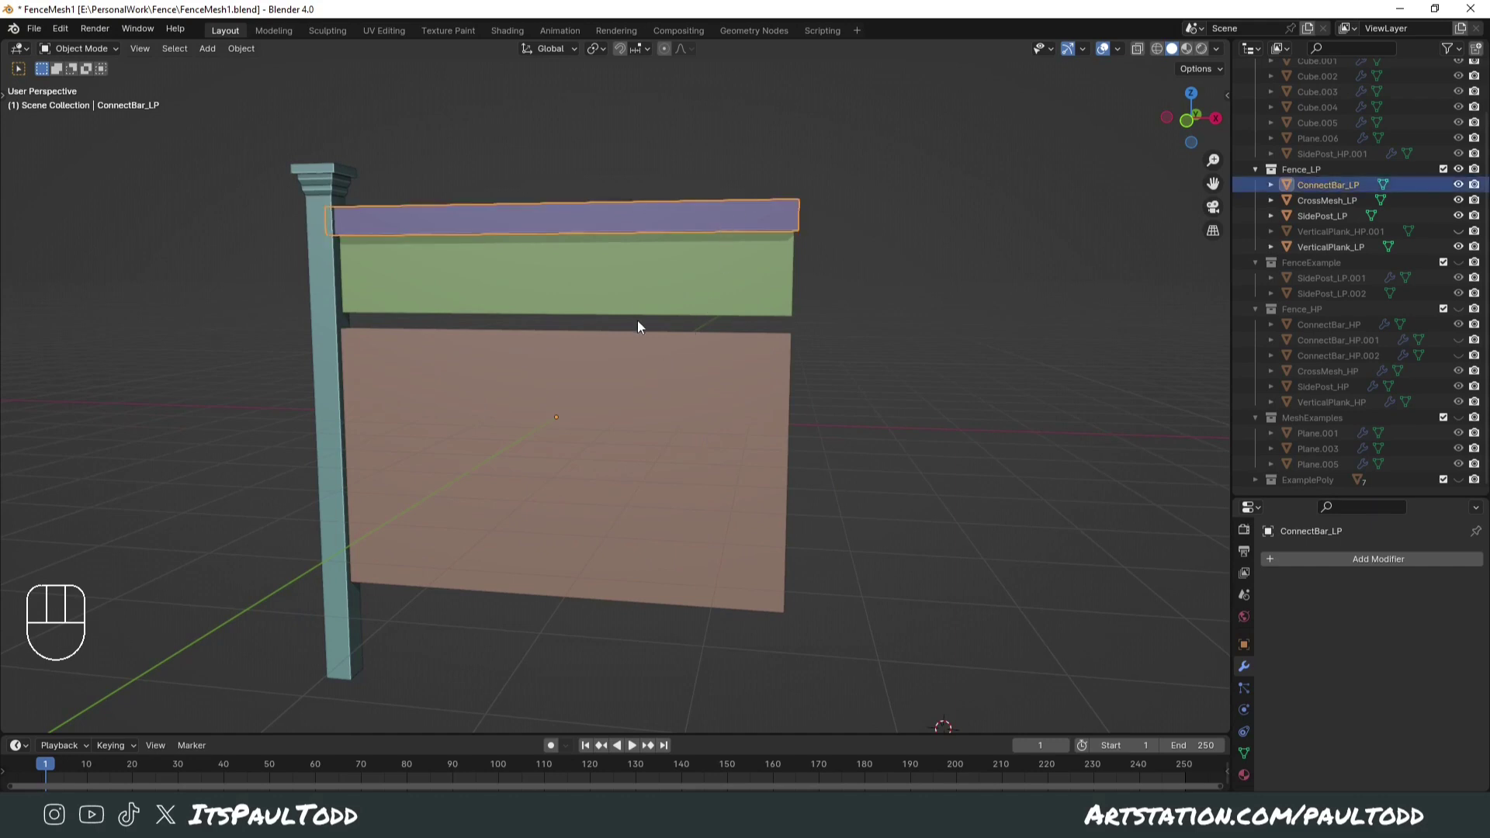
{"action": "left_click", "coordinate": [322, 448]}
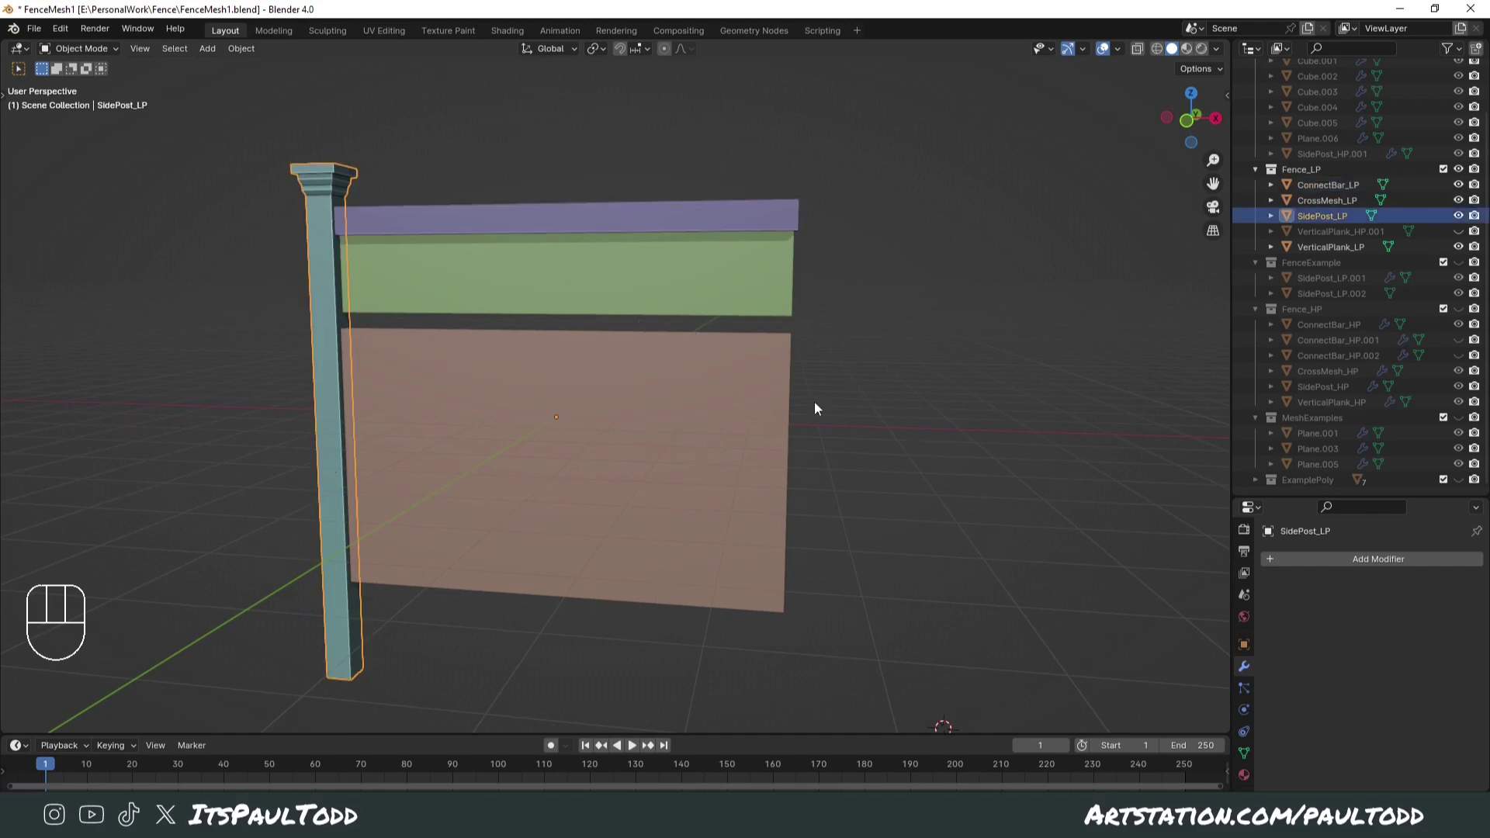
{"action": "middle_click", "coordinate": [870, 429]}
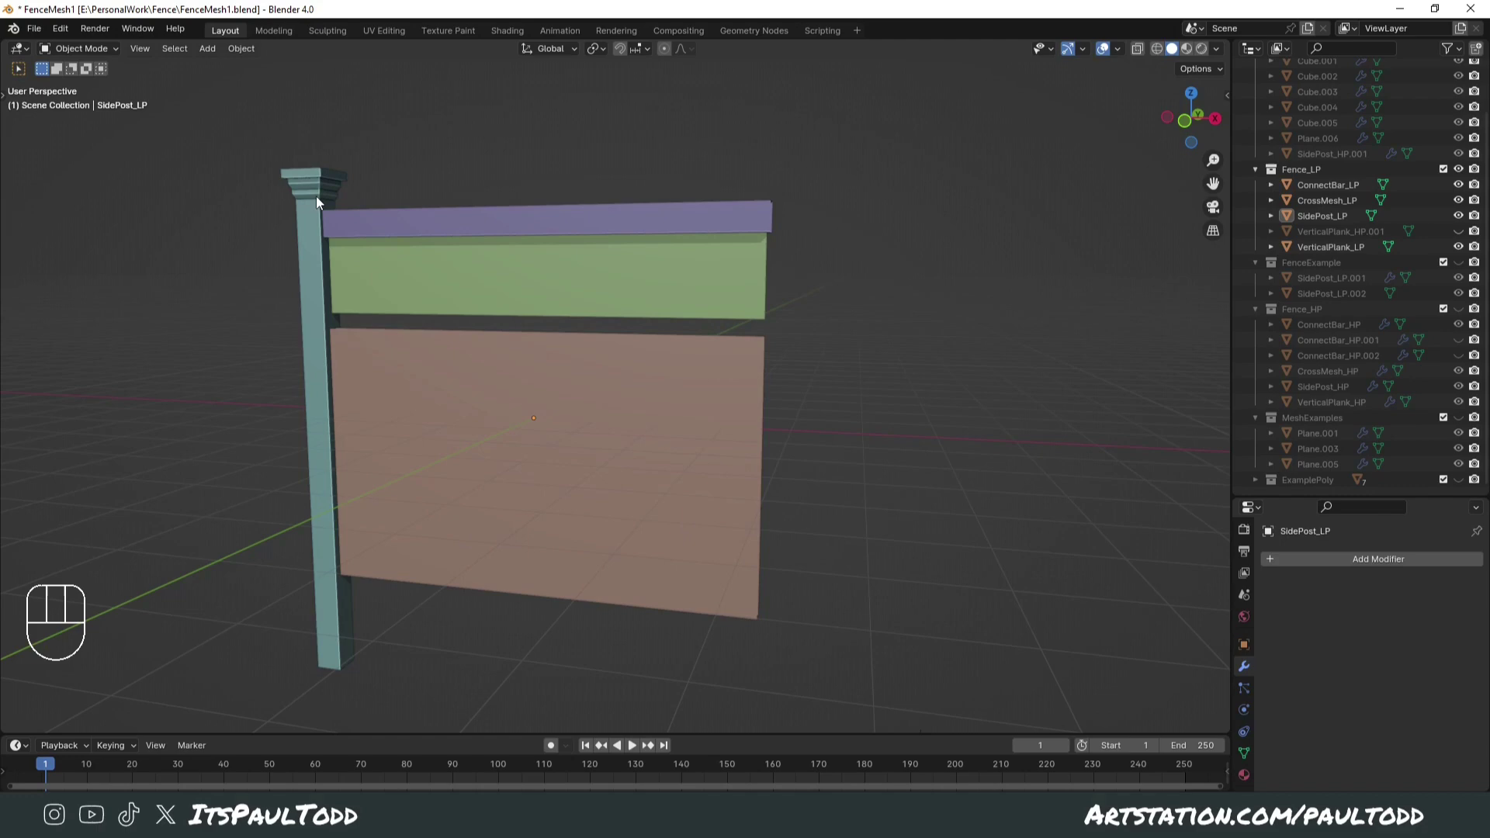
{"action": "left_click_drag", "start_coordinate": [909, 372], "coordinate": [812, 383]}
{"action": "left_click_drag", "start_coordinate": [865, 385], "coordinate": [924, 378]}
{"action": "key", "text": "ctrl+z"}
- With Fence_HP shown over CrossMesh_LP, switch to Right Orthographic side view
{"action": "middle_click", "coordinate": [786, 409]}
{"action": "left_click_drag", "start_coordinate": [788, 404], "coordinate": [838, 390]}
{"action": "left_click_drag", "start_coordinate": [828, 395], "coordinate": [790, 402]}
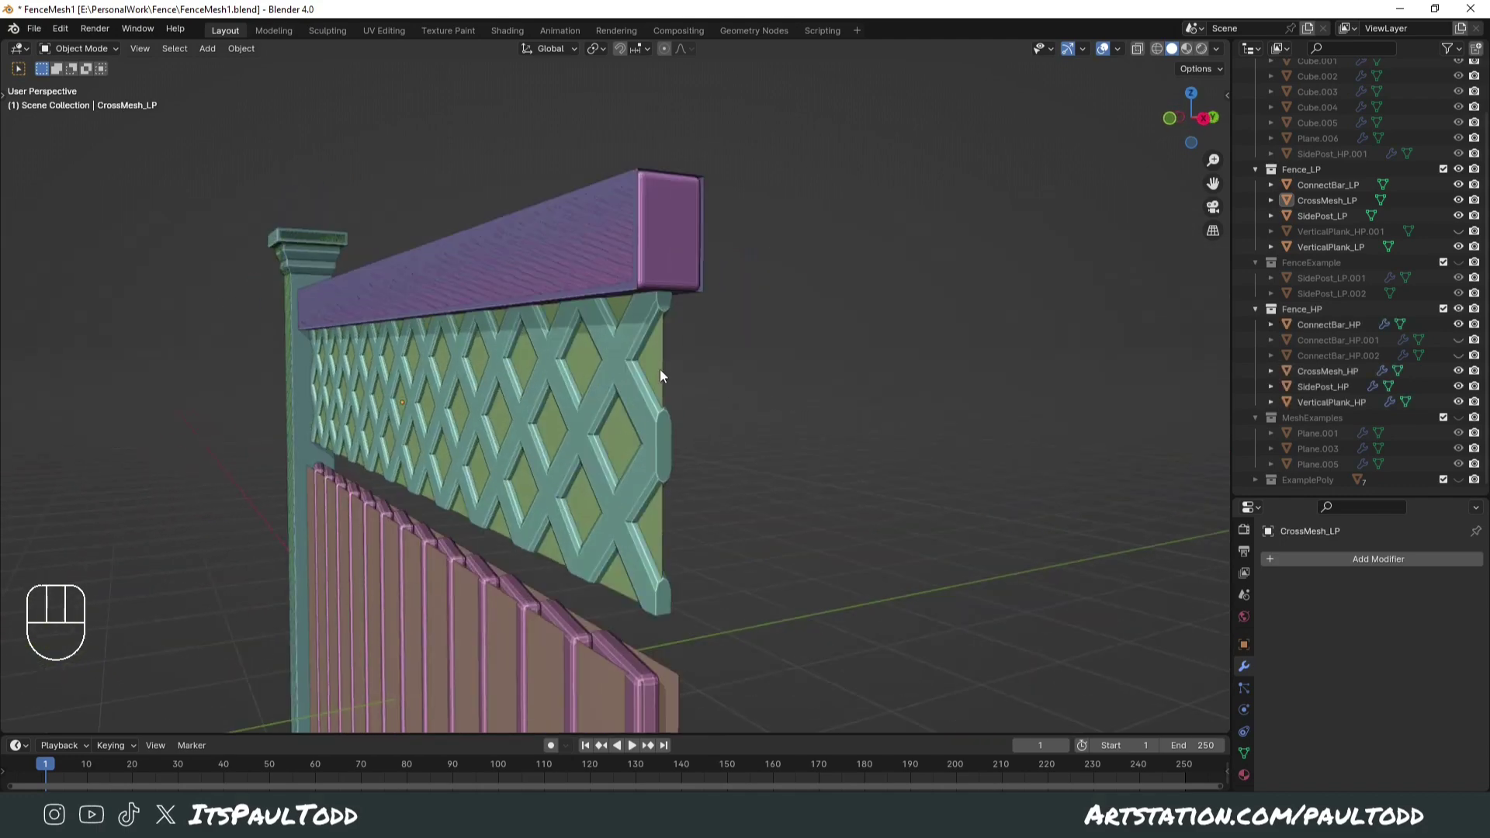
{"action": "left_click_drag", "start_coordinate": [664, 382], "coordinate": [631, 380]}
{"action": "key", "text": "KP_3"}
- Orbit in close to confirm the lattice plane sits within the high-poly lattice's thickness
{"action": "middle_click", "coordinate": [651, 342]}
{"action": "middle_click", "coordinate": [370, 329]}
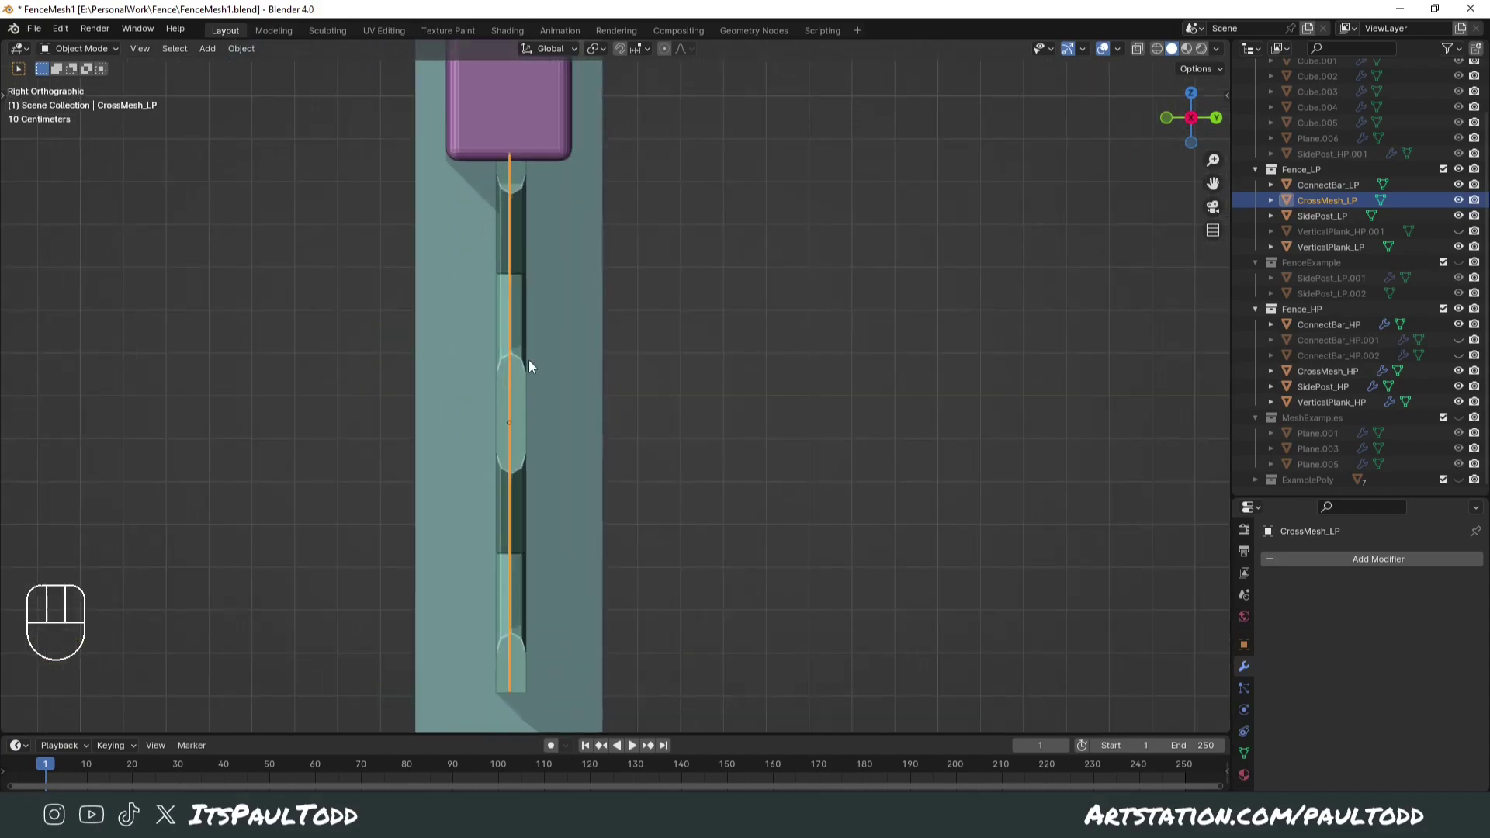
{"action": "left_click_drag", "start_coordinate": [621, 323], "coordinate": [666, 323]}
{"action": "left_click_drag", "start_coordinate": [772, 369], "coordinate": [675, 378]}
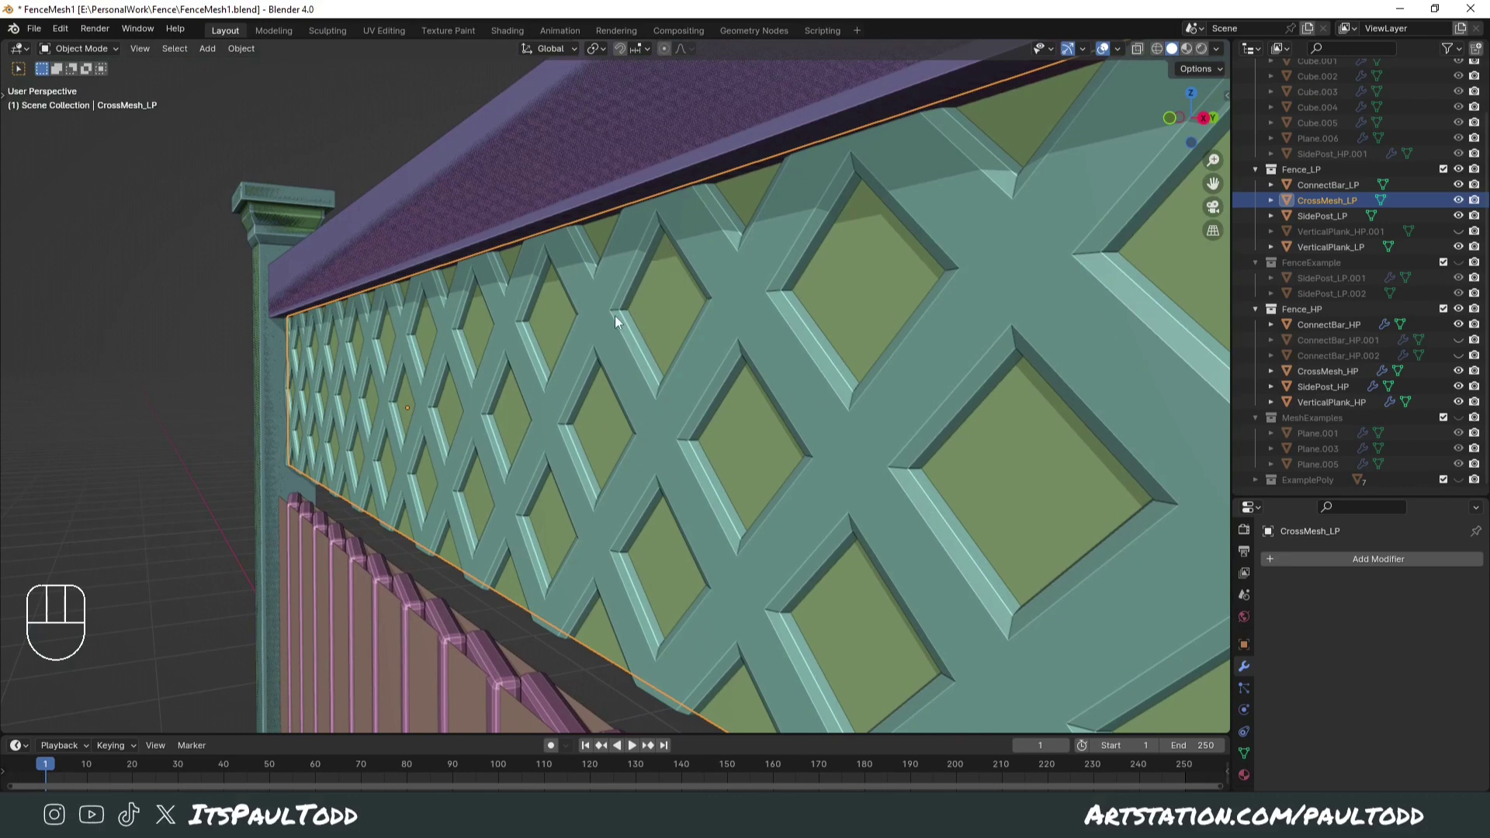
{"action": "left_click_drag", "start_coordinate": [843, 390], "coordinate": [728, 347]}
{"action": "middle_click", "coordinate": [741, 353]}
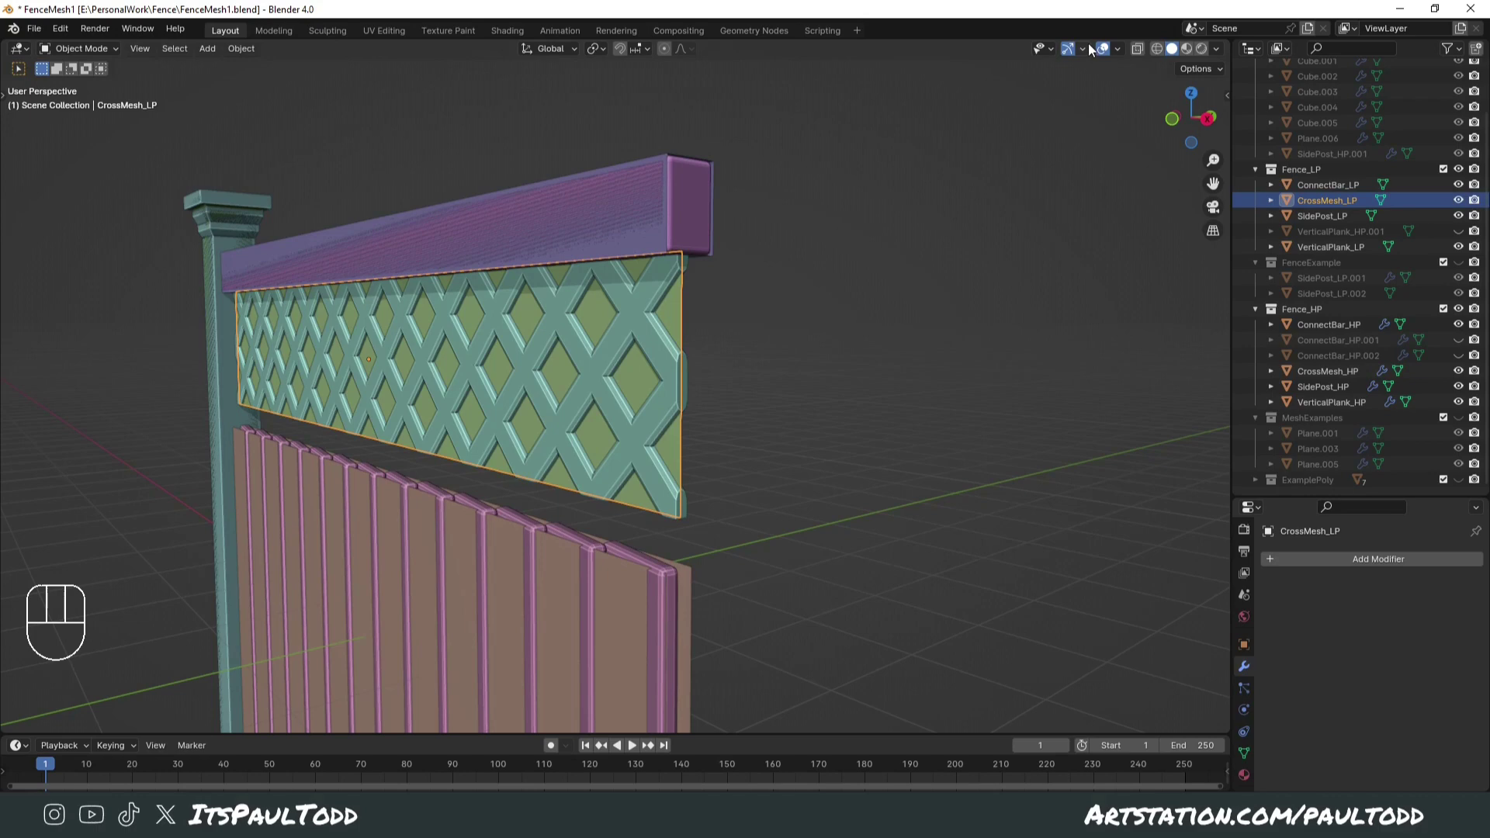
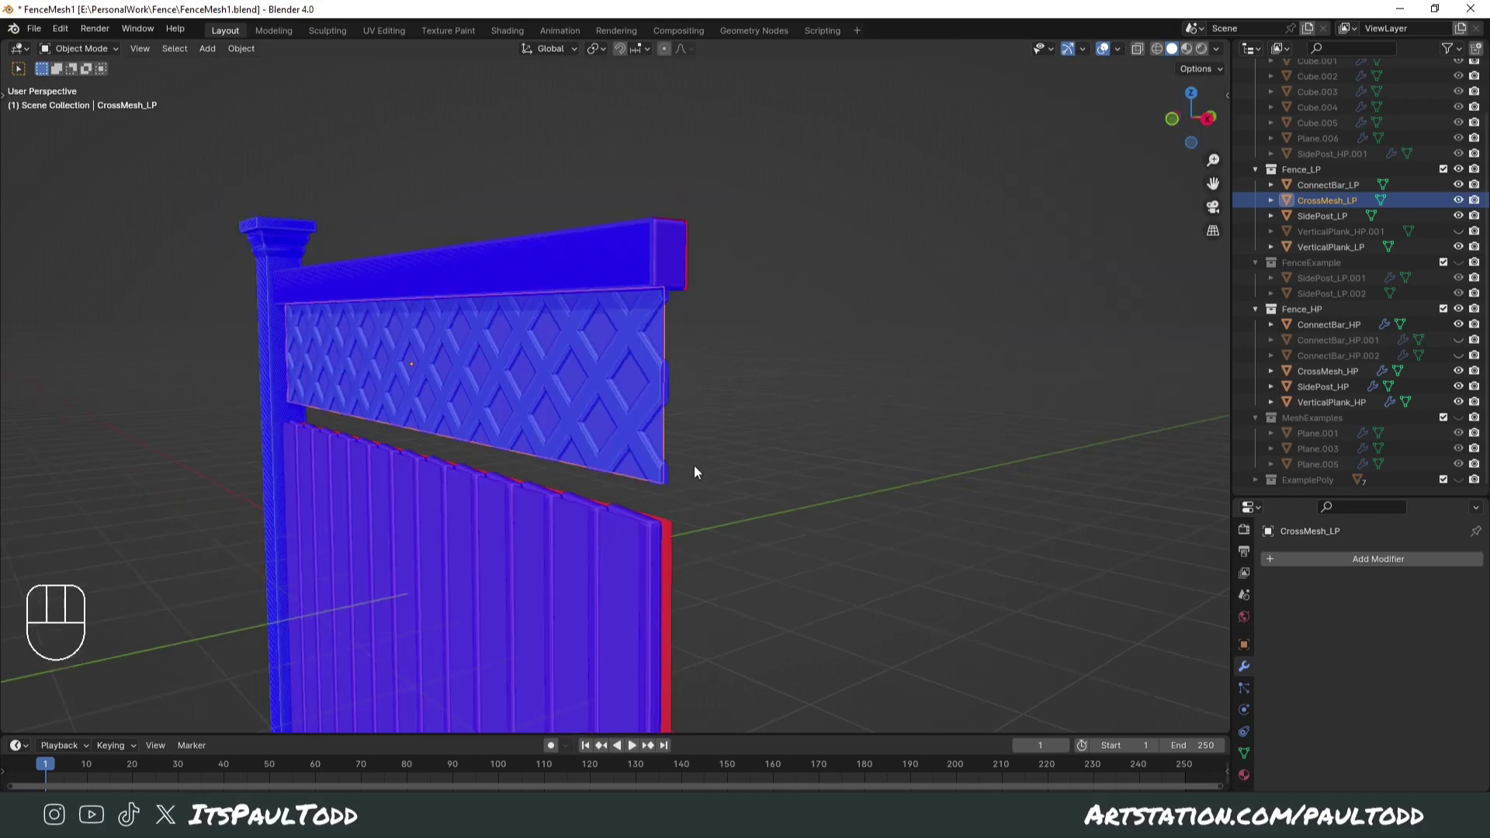
- Orbit around the fence to check its blue front faces and red back faces
{"action": "left_click_drag", "start_coordinate": [726, 456], "coordinate": [780, 449]}
{"action": "left_click_drag", "start_coordinate": [759, 450], "coordinate": [656, 447]}
{"action": "left_click_drag", "start_coordinate": [506, 371], "coordinate": [565, 368]}
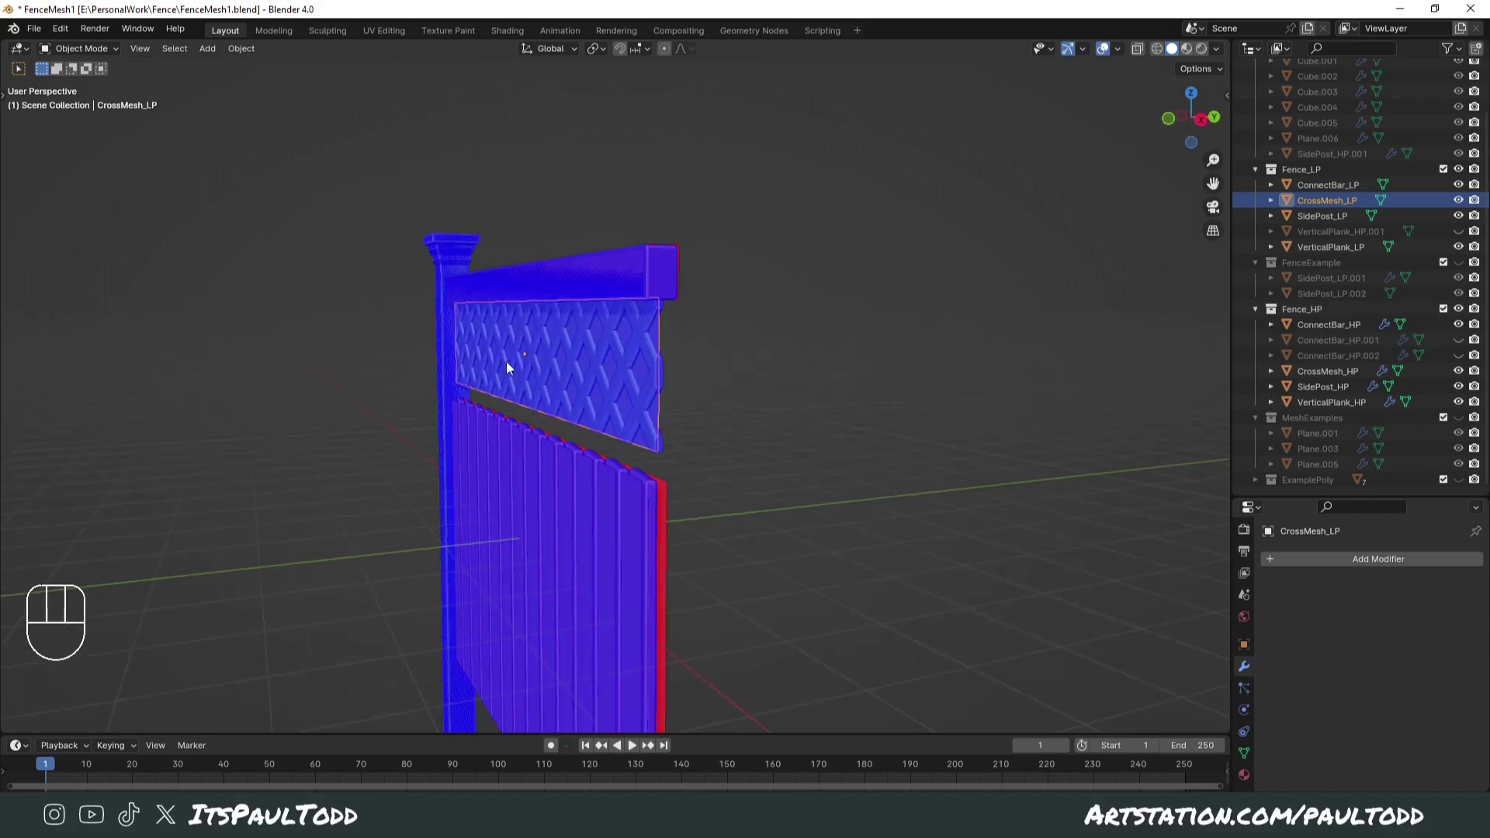
{"action": "left_click_drag", "start_coordinate": [600, 361], "coordinate": [572, 360]}
{"action": "left_click_drag", "start_coordinate": [530, 367], "coordinate": [496, 367]}
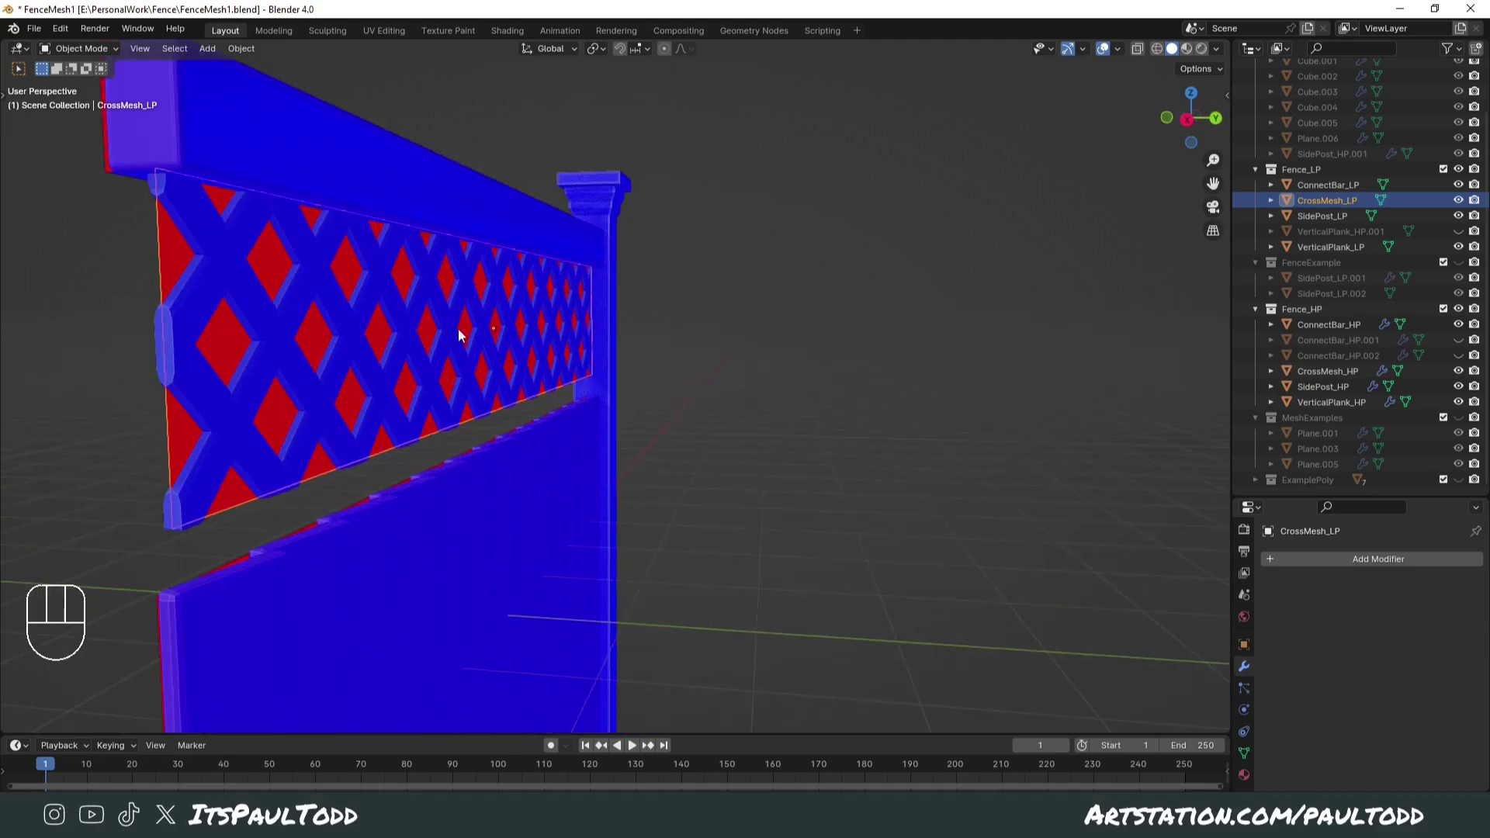
{"action": "left_click_drag", "start_coordinate": [512, 382], "coordinate": [561, 369]}
{"action": "left_click_drag", "start_coordinate": [475, 354], "coordinate": [441, 349]}
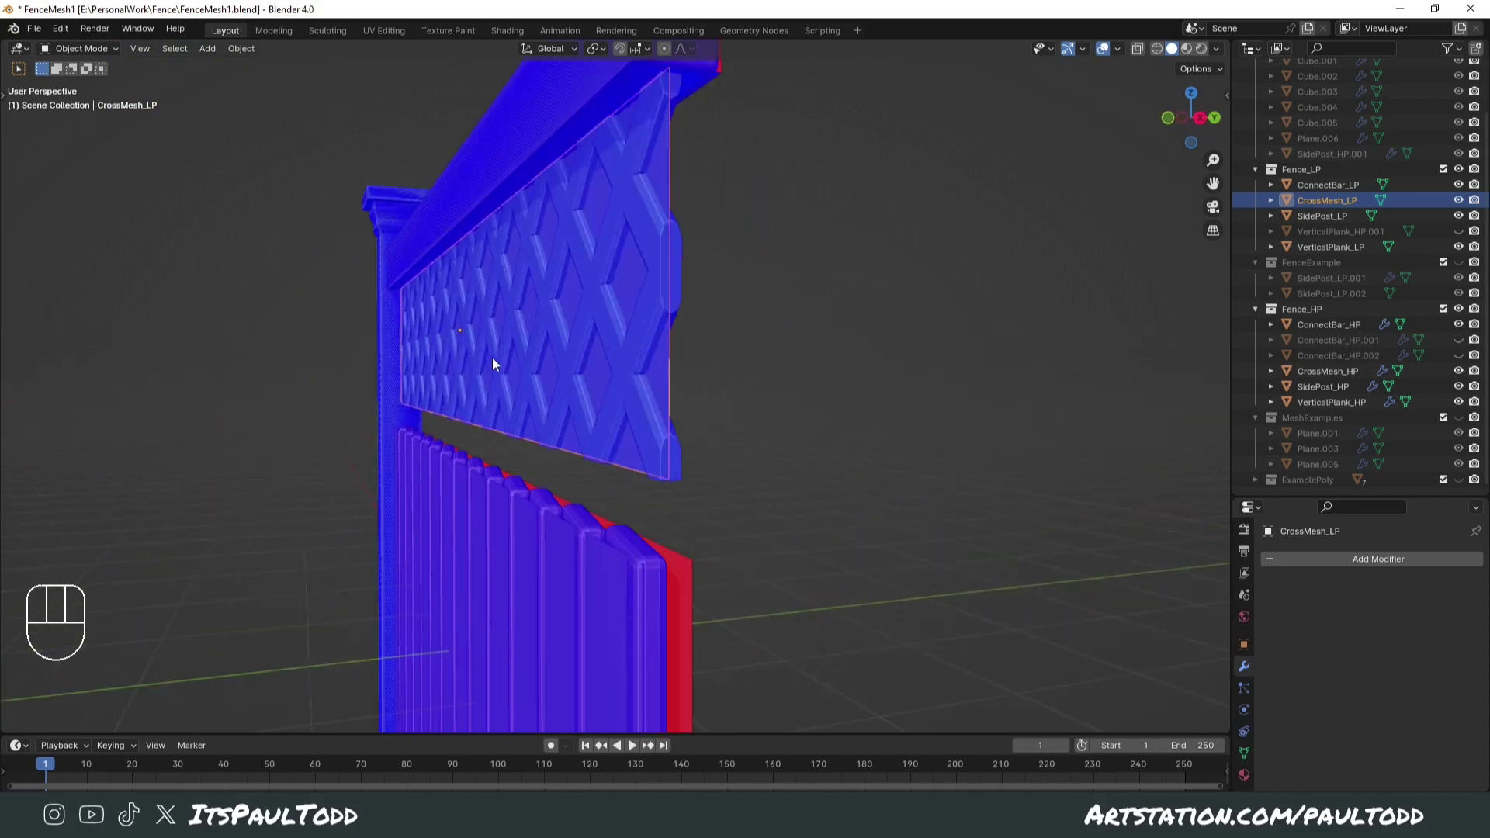
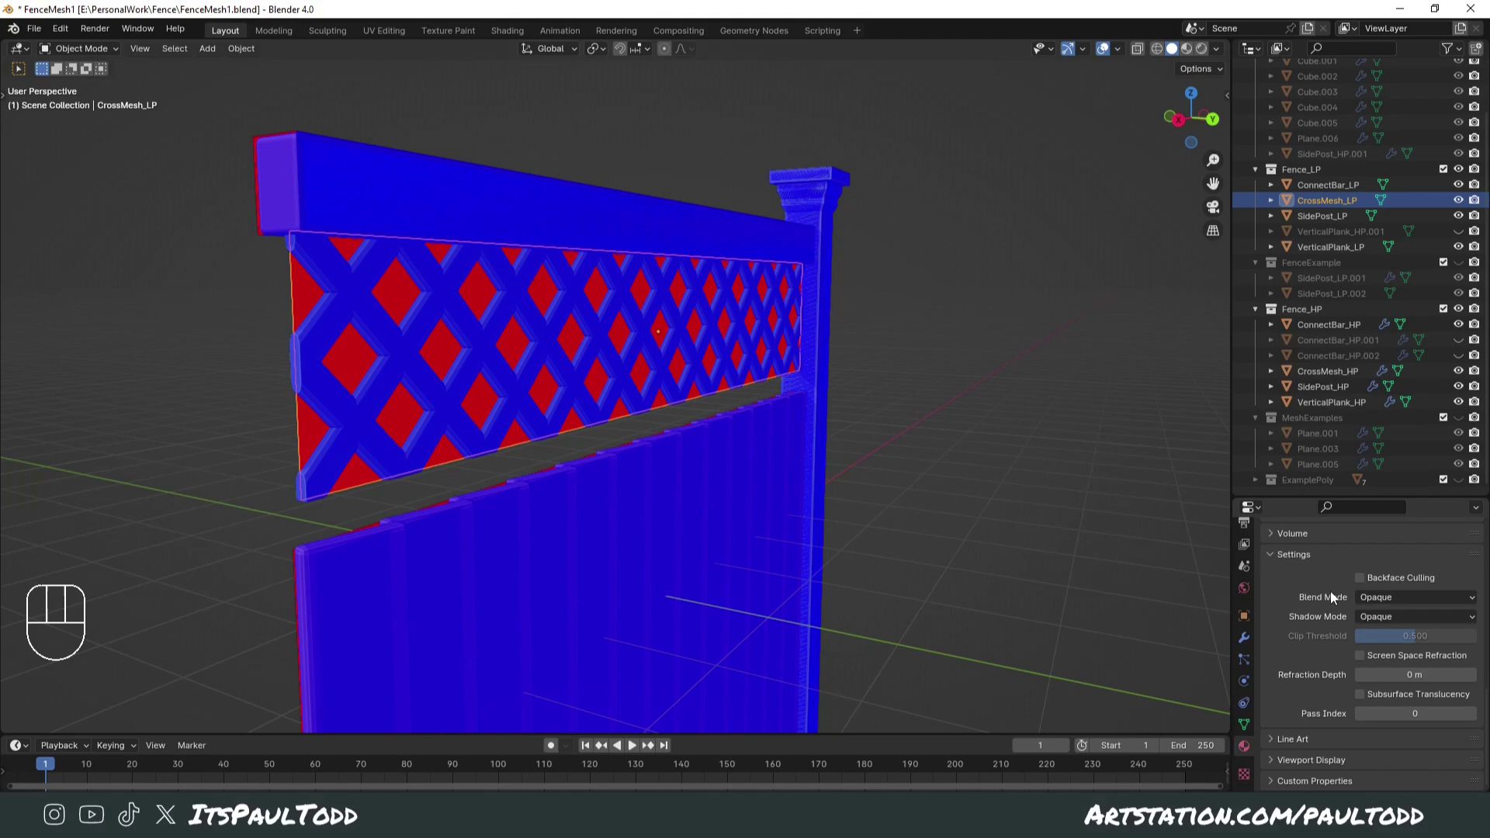
{"action": "left_click_drag", "start_coordinate": [1384, 603], "coordinate": [1057, 485]}
{"action": "middle_click", "coordinate": [1061, 484]}
{"action": "left_click", "coordinate": [1084, 487]}
{"action": "left_click_drag", "start_coordinate": [857, 468], "coordinate": [958, 459]}
{"action": "left_click", "coordinate": [931, 289]}
{"action": "left_click_drag", "start_coordinate": [851, 381], "coordinate": [758, 378]}
{"action": "middle_click", "coordinate": [721, 354]}
{"action": "middle_click", "coordinate": [789, 357]}
{"action": "middle_click", "coordinate": [774, 474]}
{"action": "middle_click", "coordinate": [777, 476]}
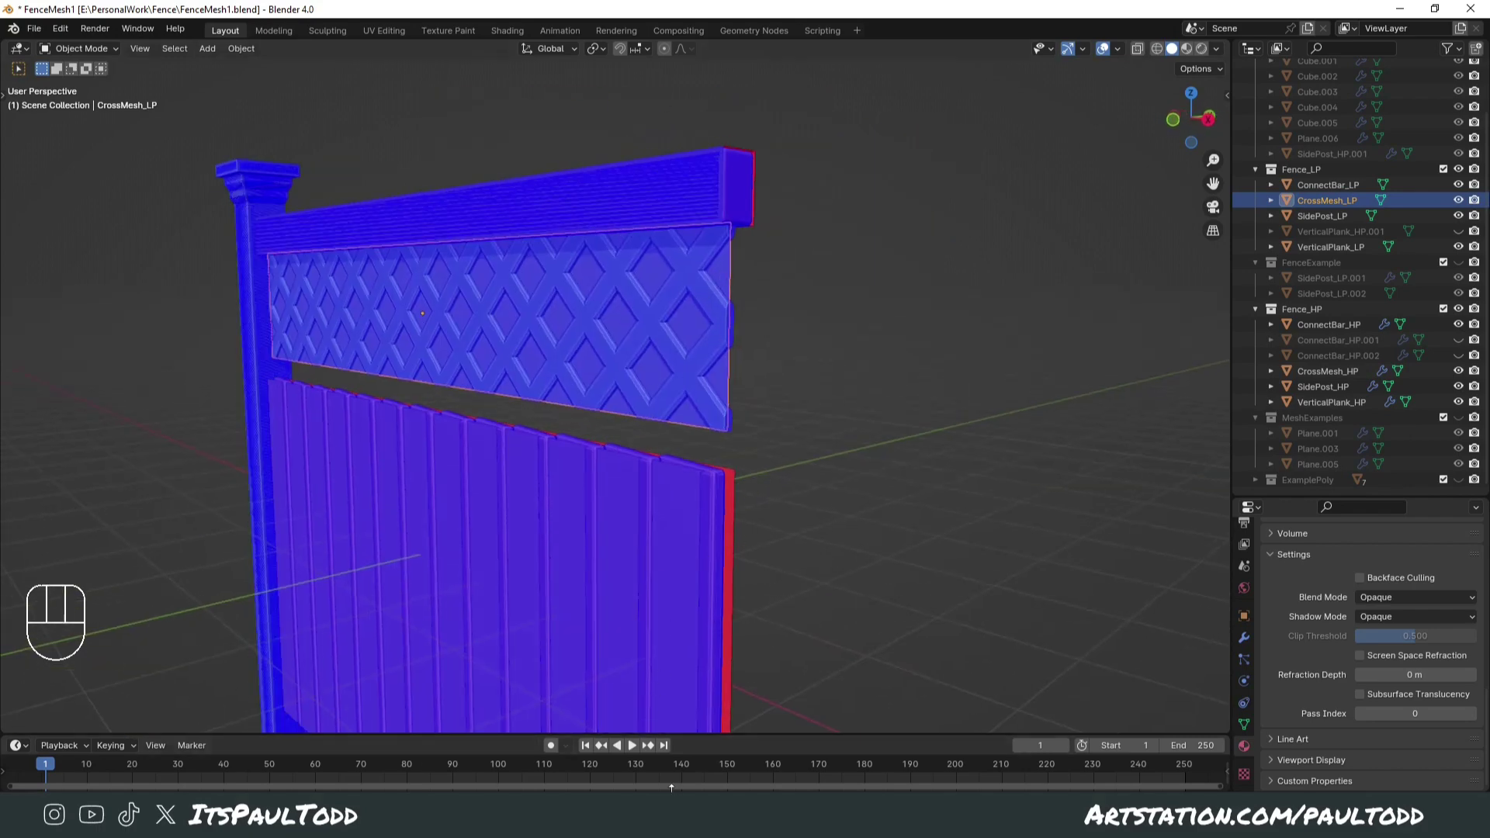
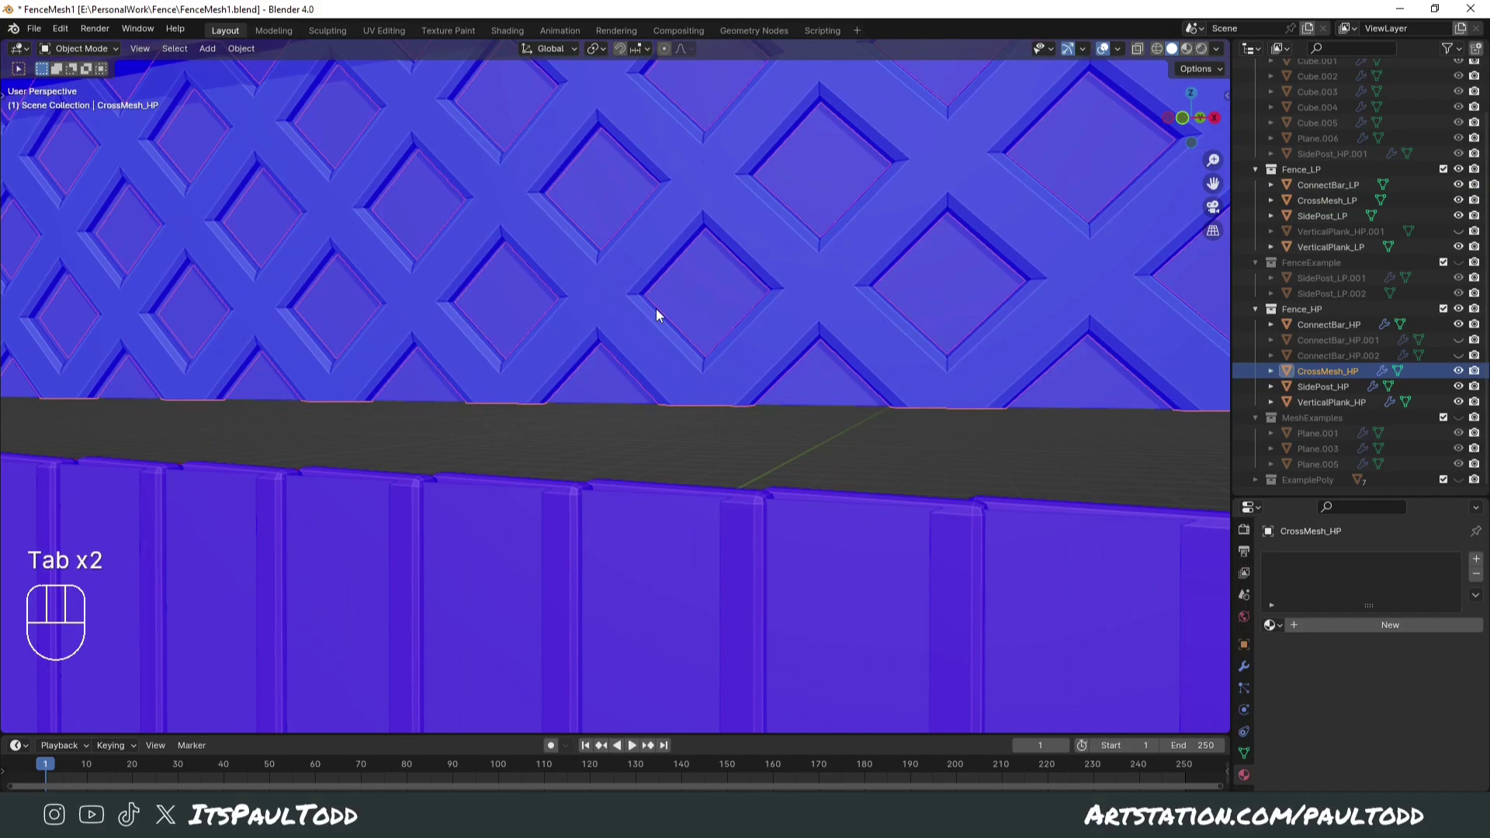
- Enter Edit Mode on the CrossMesh_HP lattice mesh
{"action": "middle_click", "coordinate": [671, 317]}
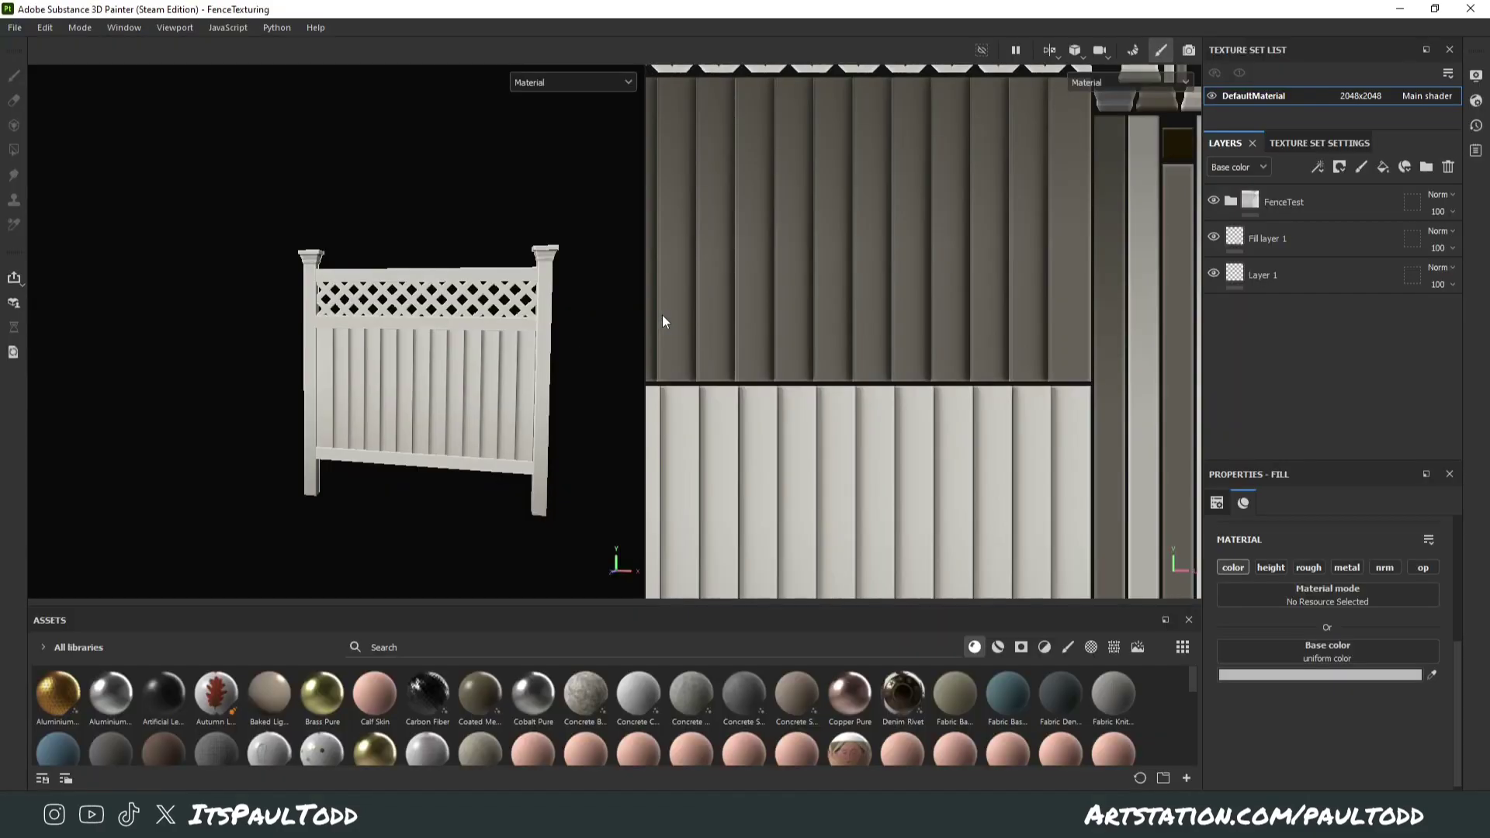
{"action": "key", "text": "Tab"}
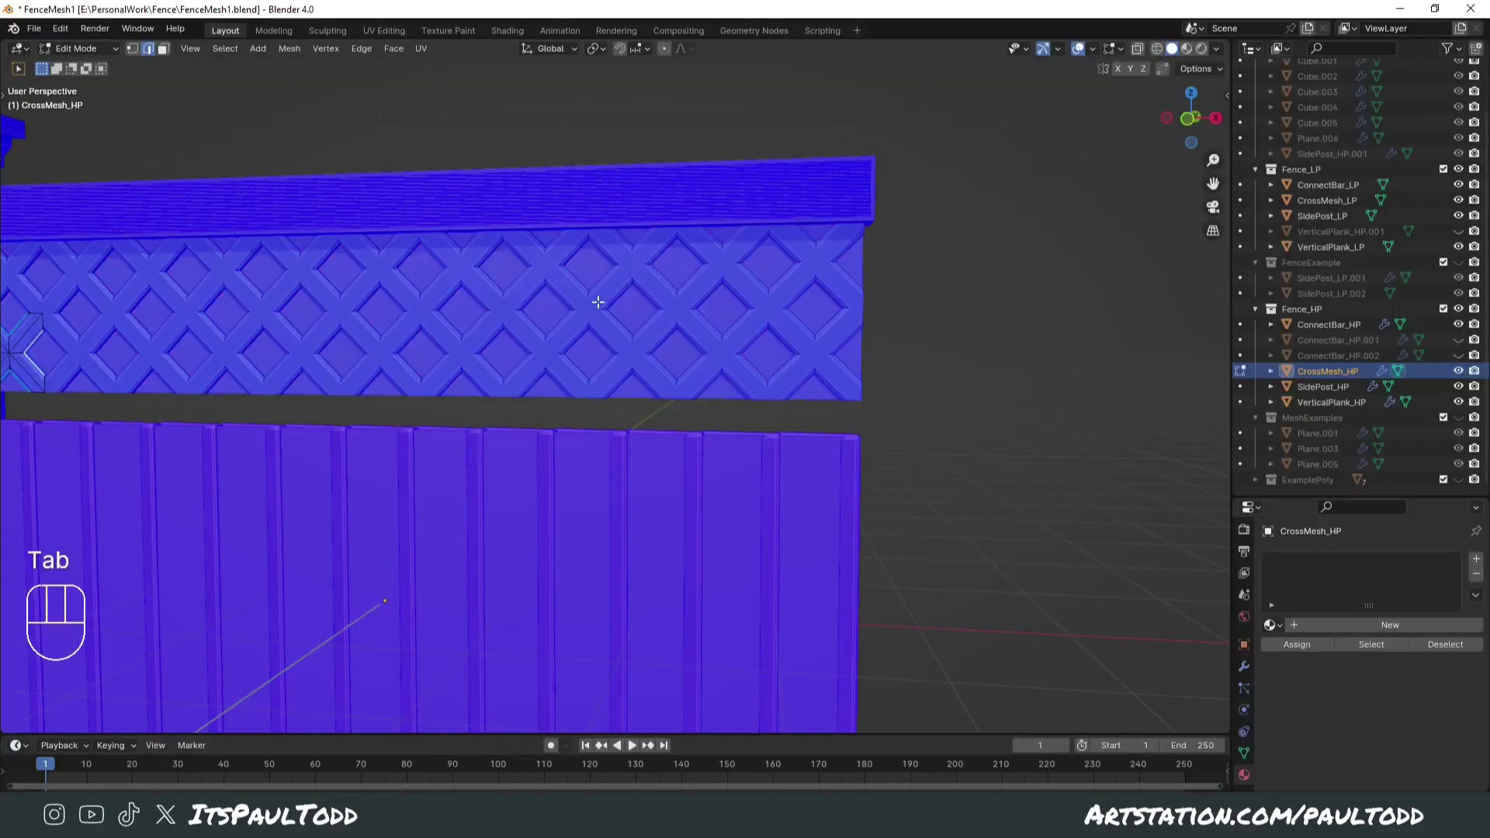
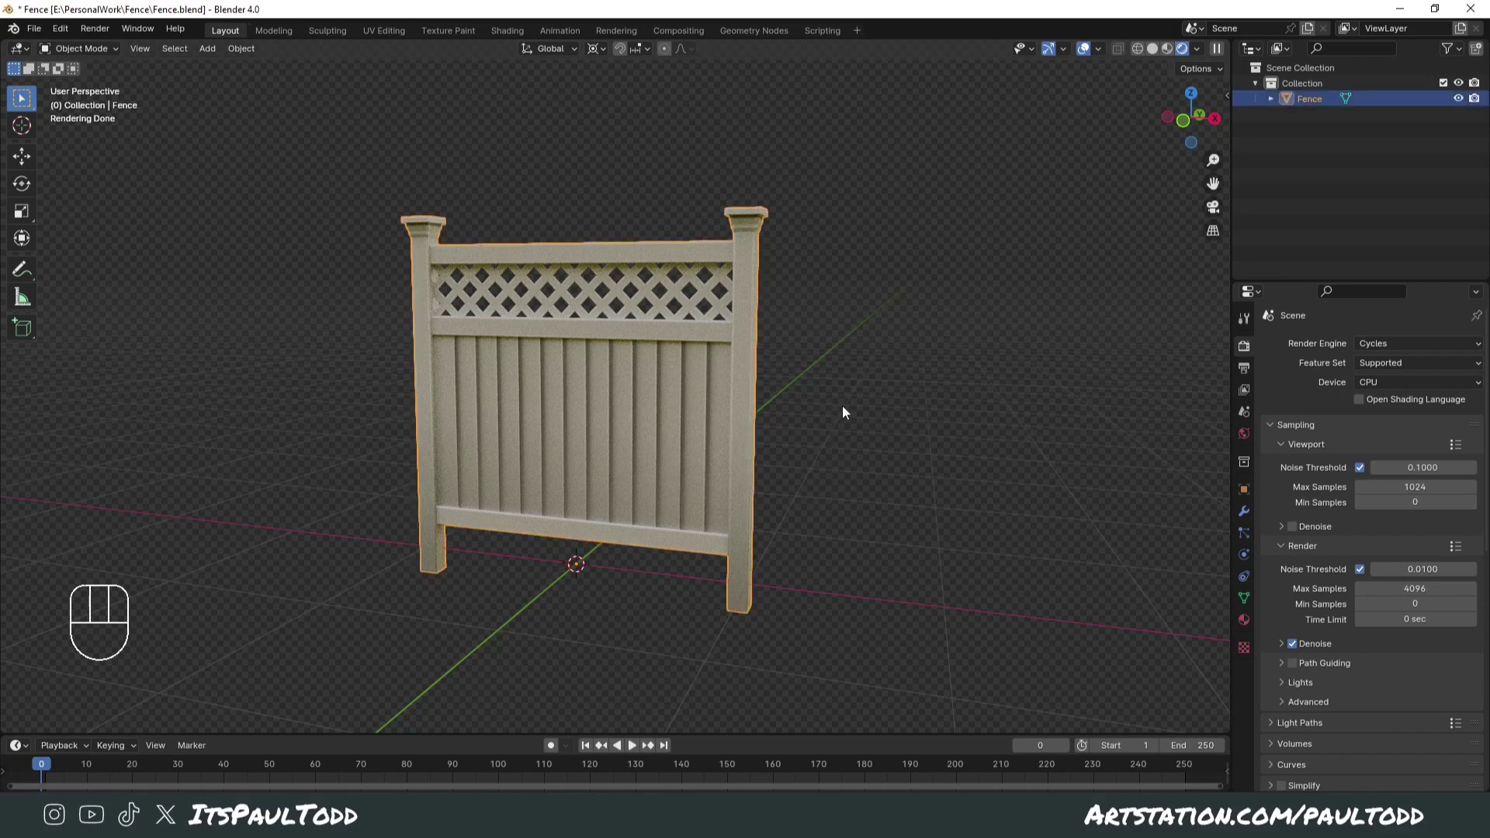
- Select the fence panel and briefly check its mesh in Edit Mode
{"action": "left_click", "coordinate": [856, 409]}
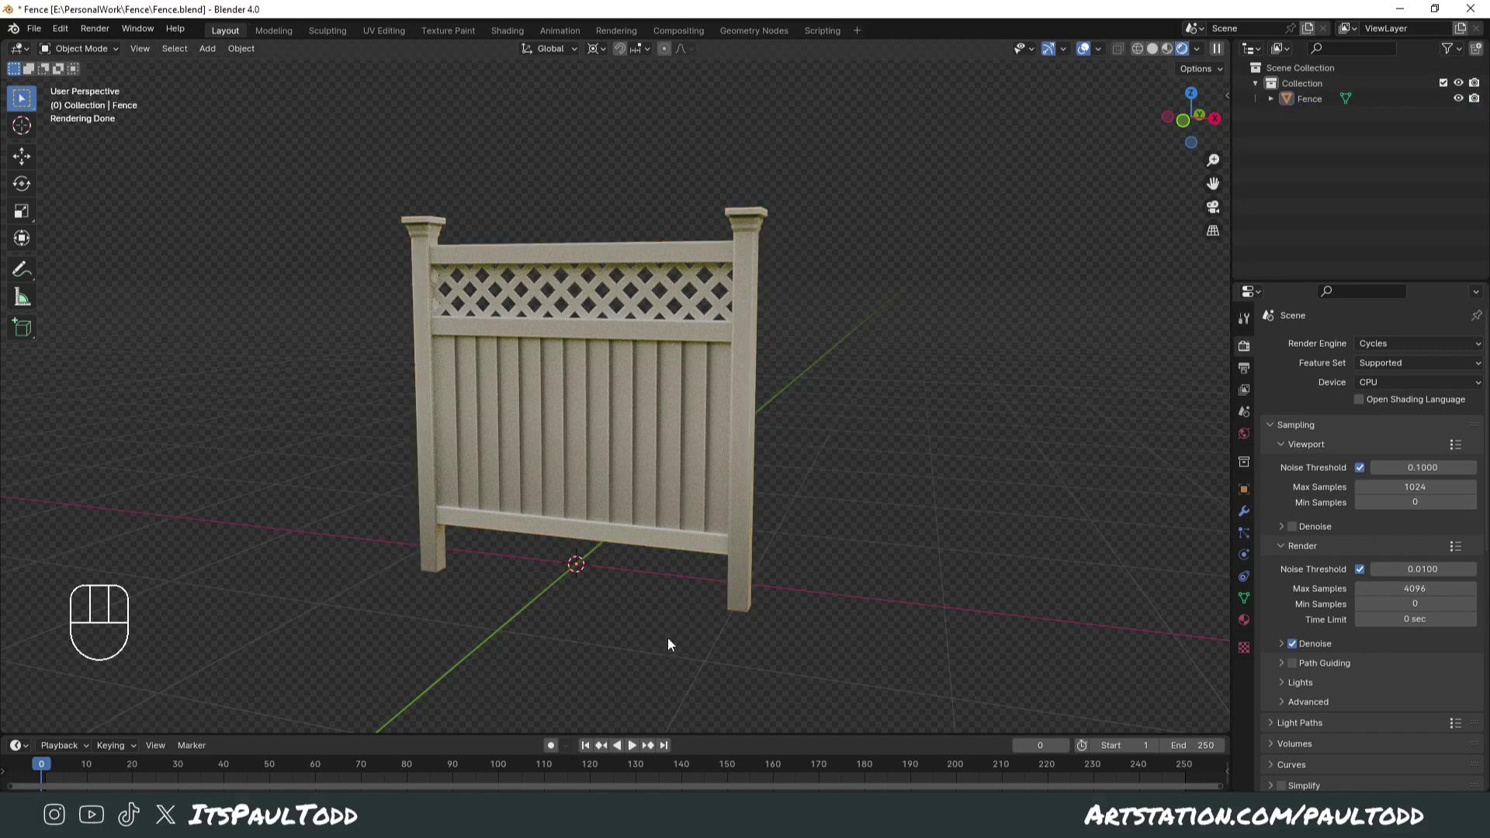
{"action": "left_click", "coordinate": [344, 208]}
{"action": "key", "text": "Tab"}
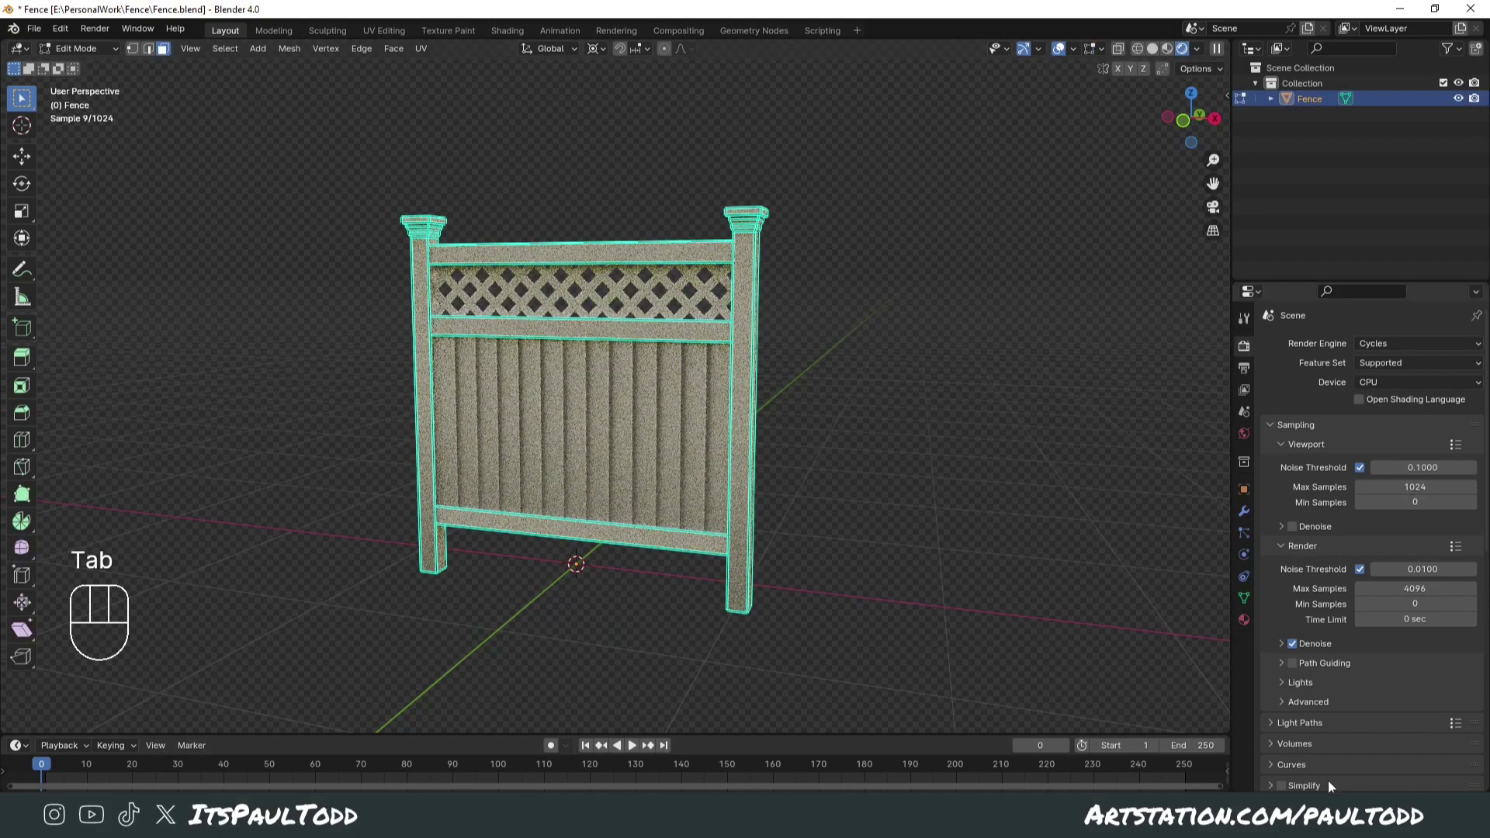
{"action": "key", "text": "Tab"}
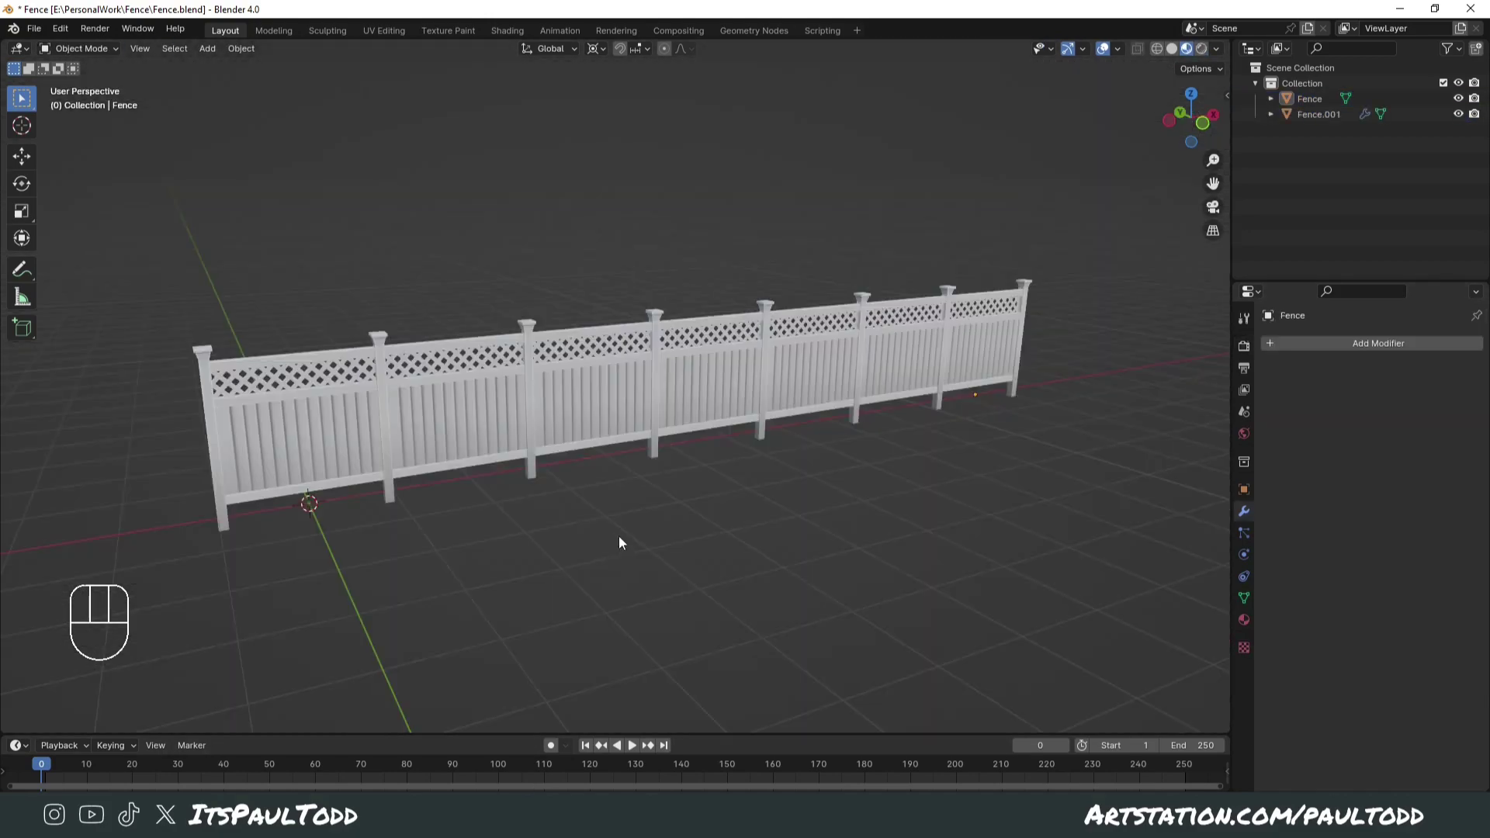
- Orbit to review the full length of the six-panel arrayed fence
{"action": "left_click_drag", "start_coordinate": [635, 537], "coordinate": [265, 441]}
{"action": "left_click", "coordinate": [553, 518]}
{"action": "left_click_drag", "start_coordinate": [589, 529], "coordinate": [591, 536]}
{"action": "left_click_drag", "start_coordinate": [358, 446], "coordinate": [544, 421]}
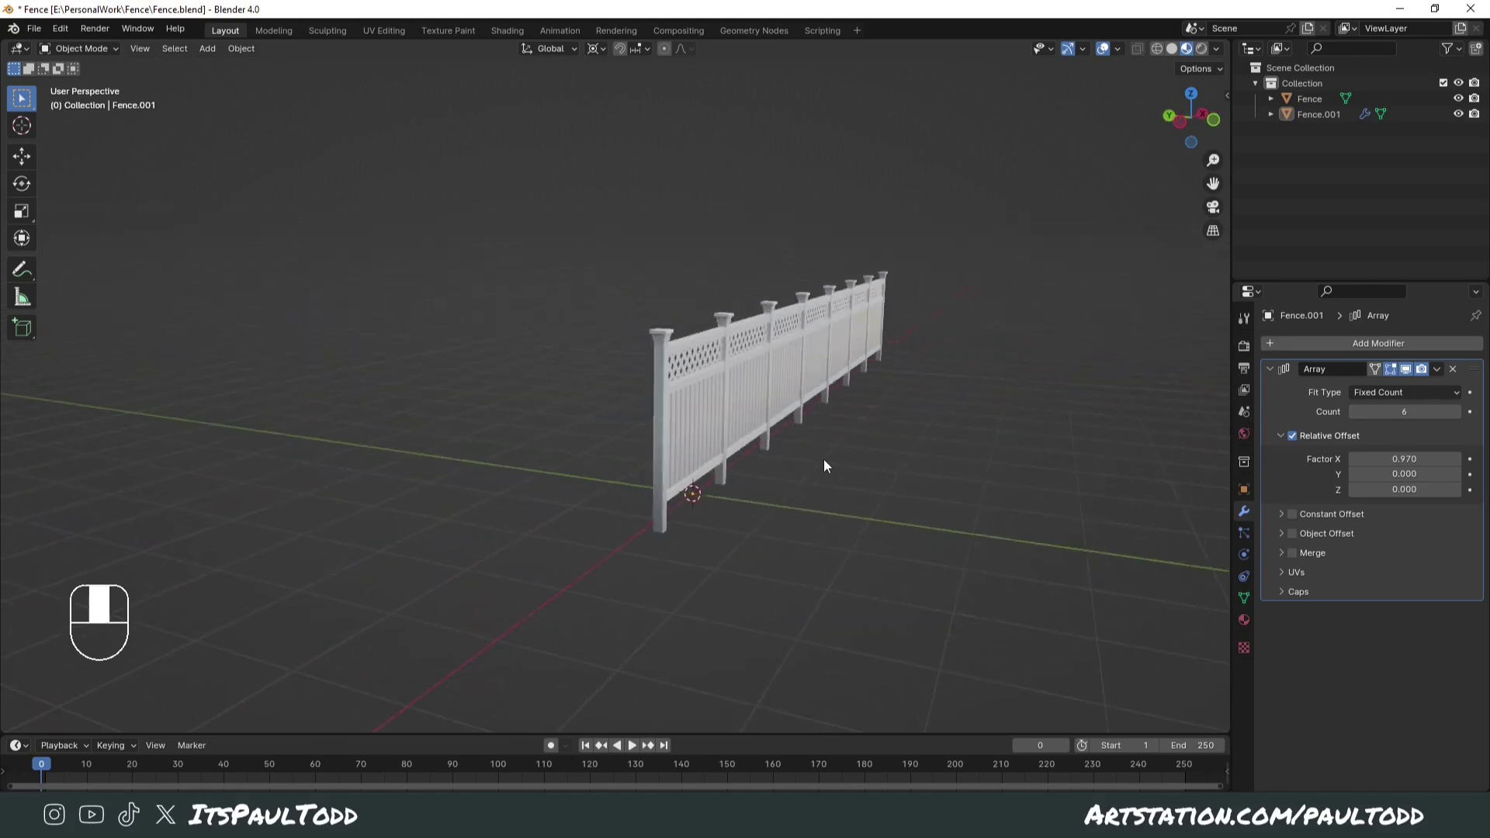
{"action": "left_click_drag", "start_coordinate": [830, 482], "coordinate": [746, 480]}
{"action": "left_click_drag", "start_coordinate": [734, 478], "coordinate": [917, 360]}
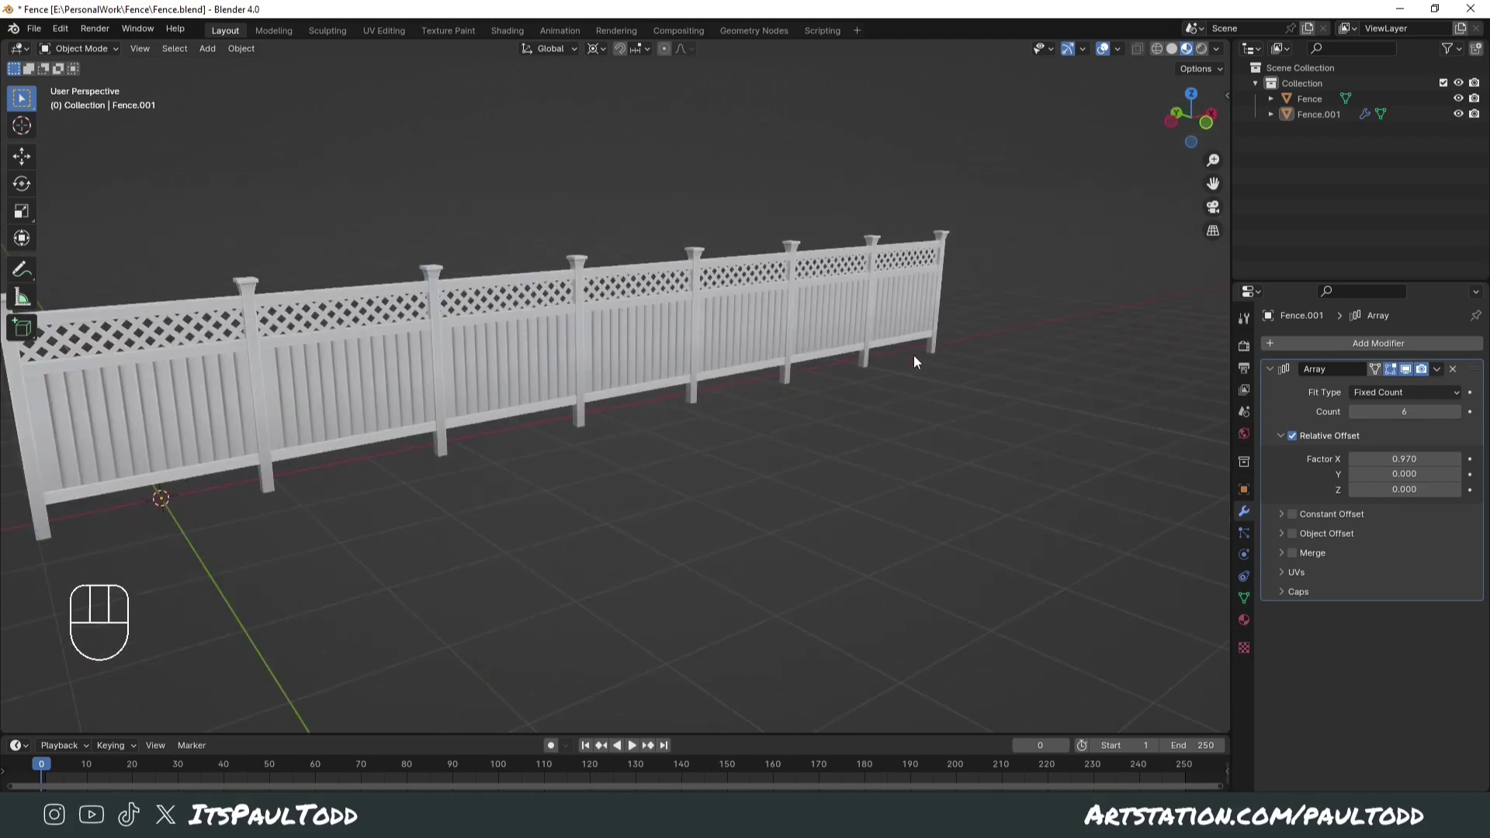